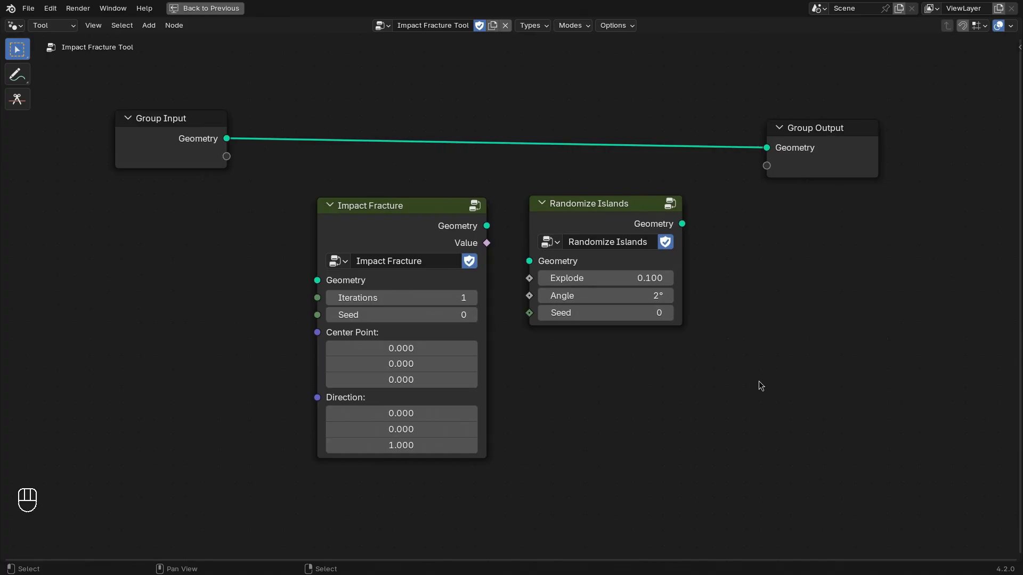
Step: Tidy the Impact Fracture and Randomize Islands nodes, then undo the fracture so the cube is whole
drag(417, 234, 412, 225)
click(590, 219)
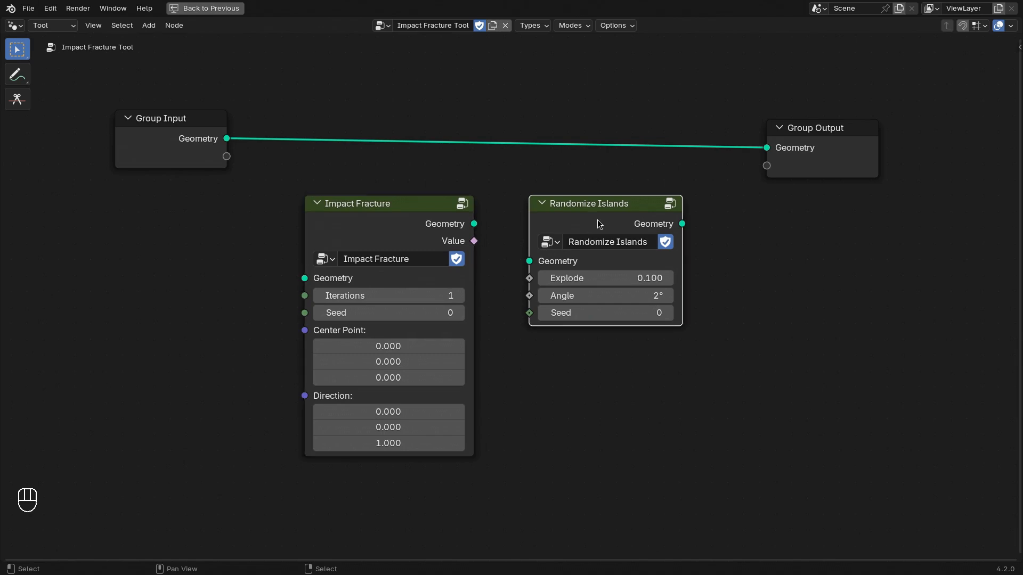
click(385, 229)
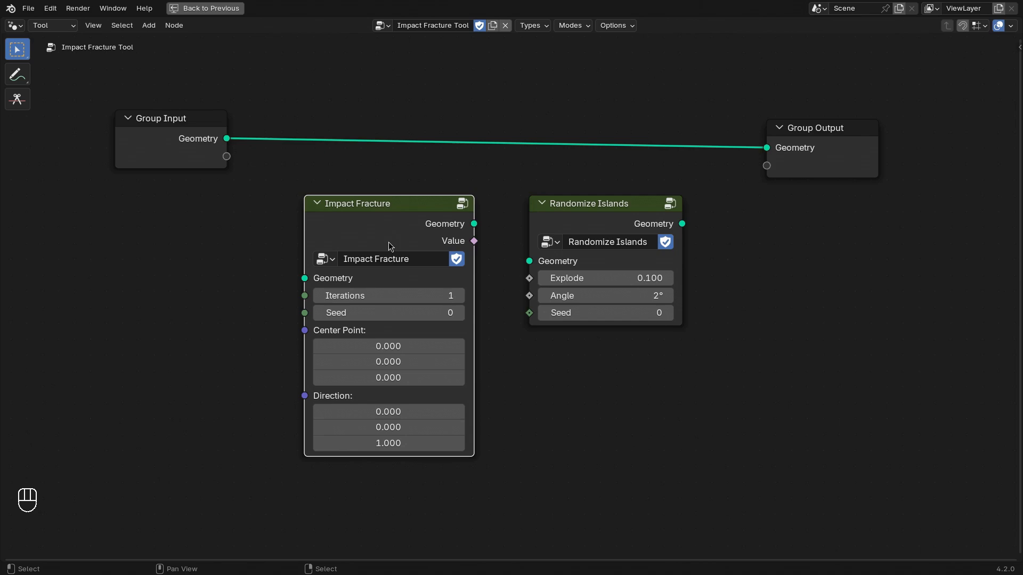
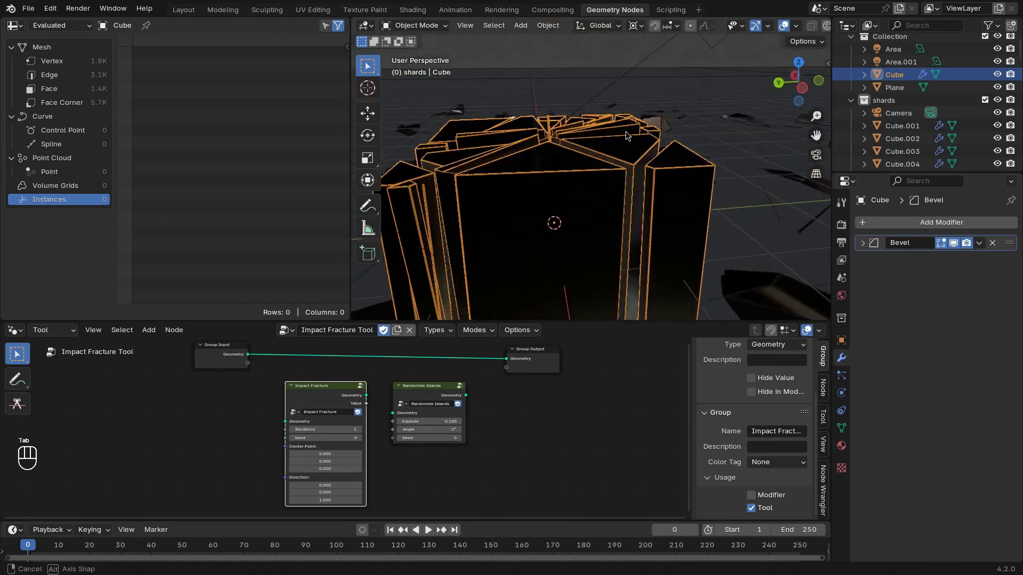
key(shift+a)
key(x)
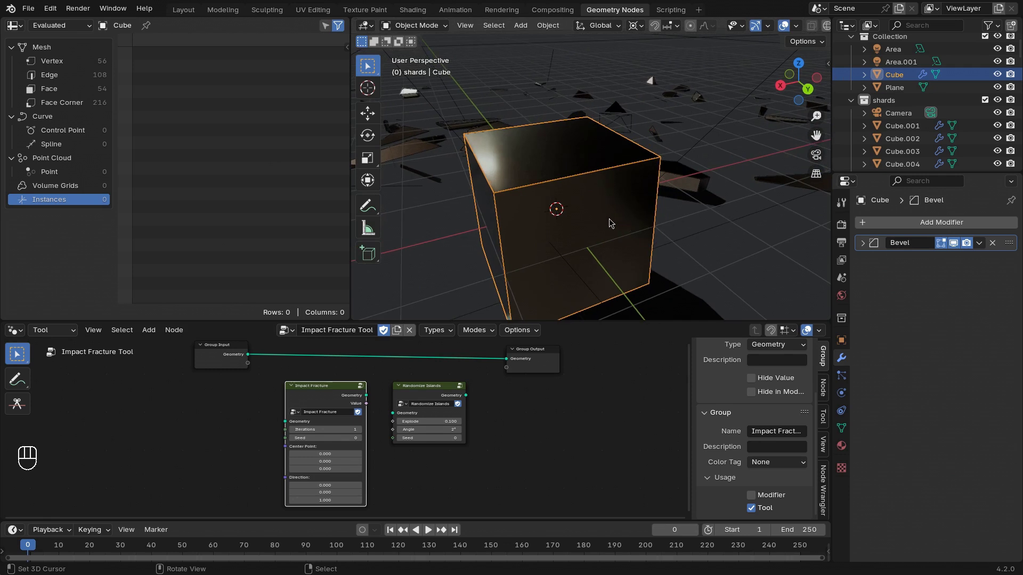
Step: Add a Mouse Position node to the Impact Fracture Tool node group
key(ctrl+space)
key(shift+a)
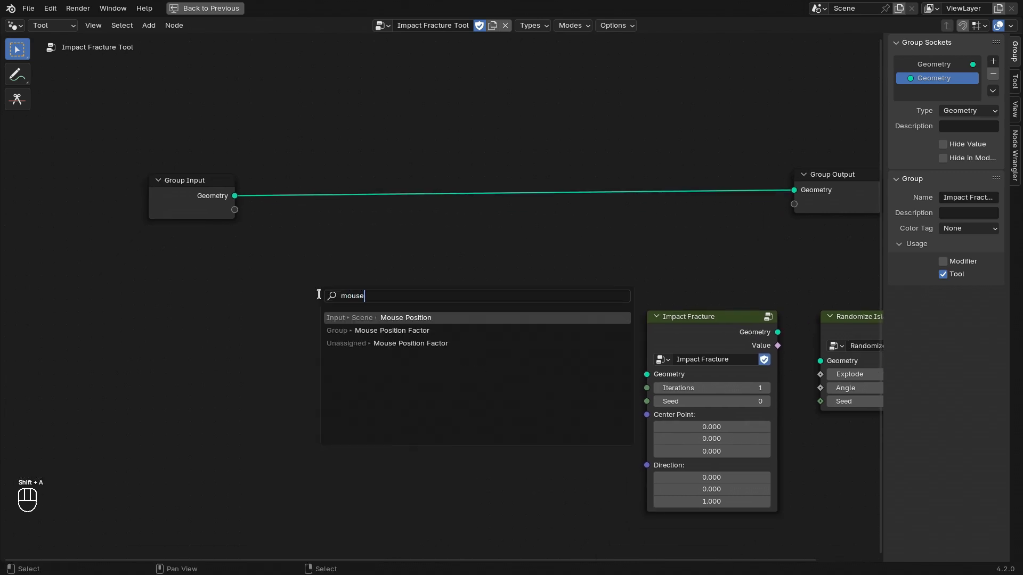
click(154, 253)
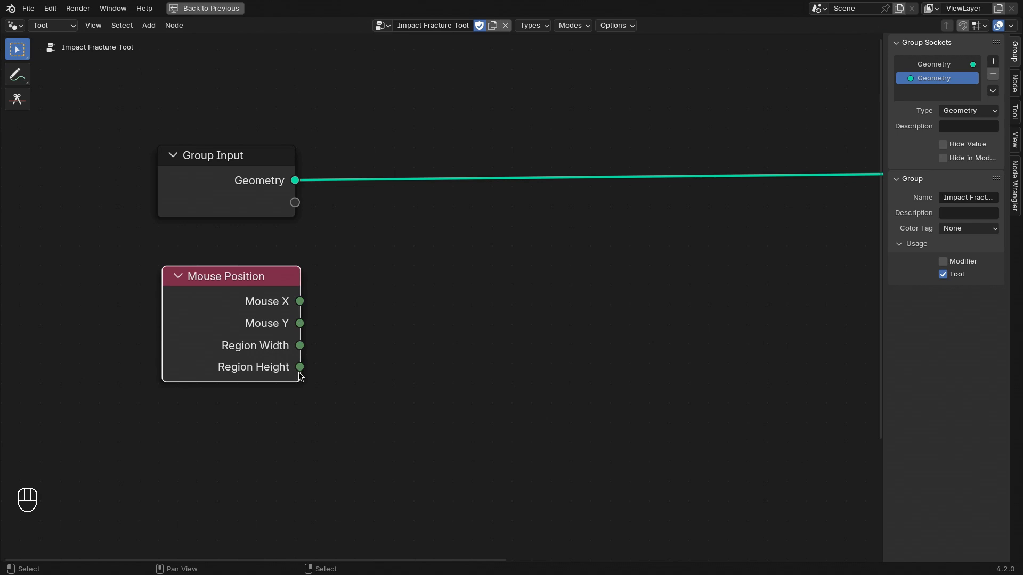
key(ctrl+space)
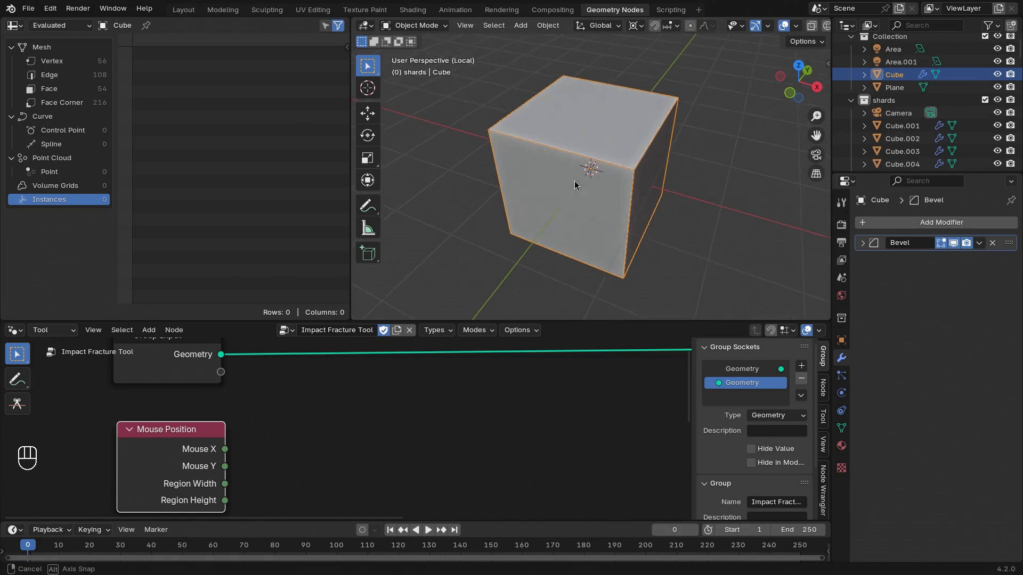
Step: Link Mouse X to a new Group Output socket and enter Edit Mode on the cube
drag(626, 369, 143, 447)
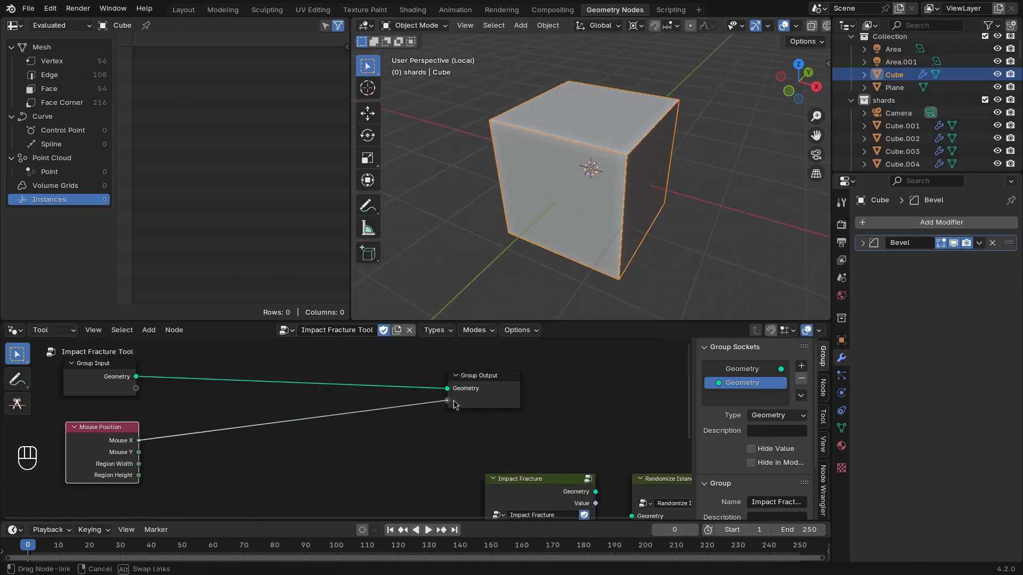
key(Tab)
drag(705, 31, 750, 54)
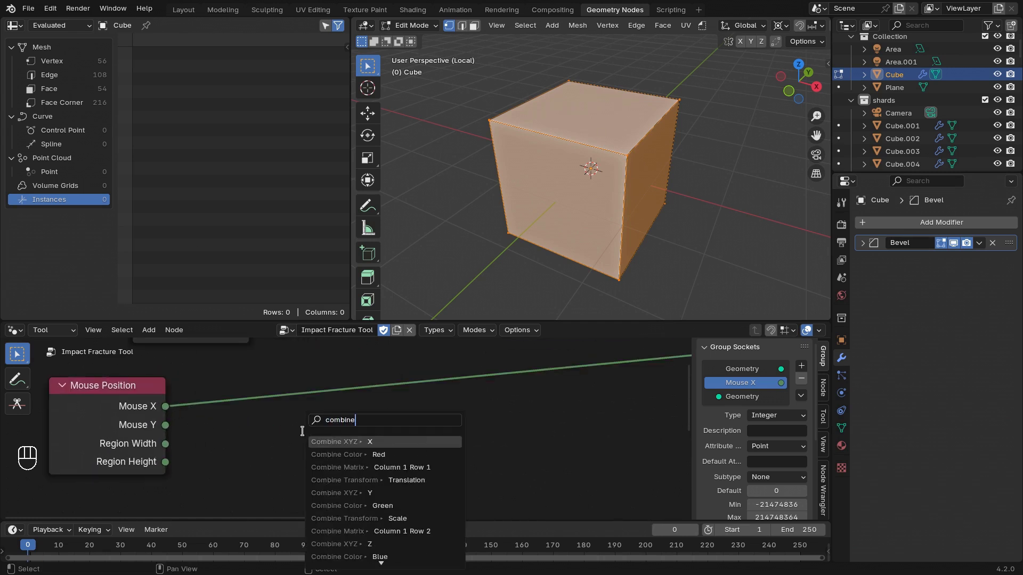
Step: Combine Mouse X/Y with a Combine XYZ node and feed it into a Vector Math Divide node
drag(257, 399, 178, 427)
key(shift+d)
click(290, 482)
drag(196, 397, 228, 417)
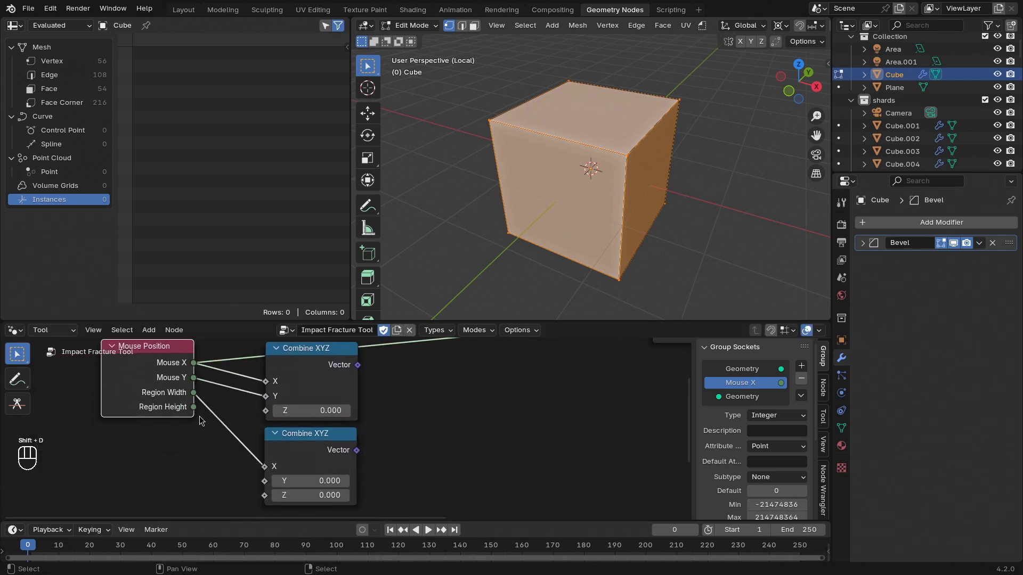
middle_click(390, 361)
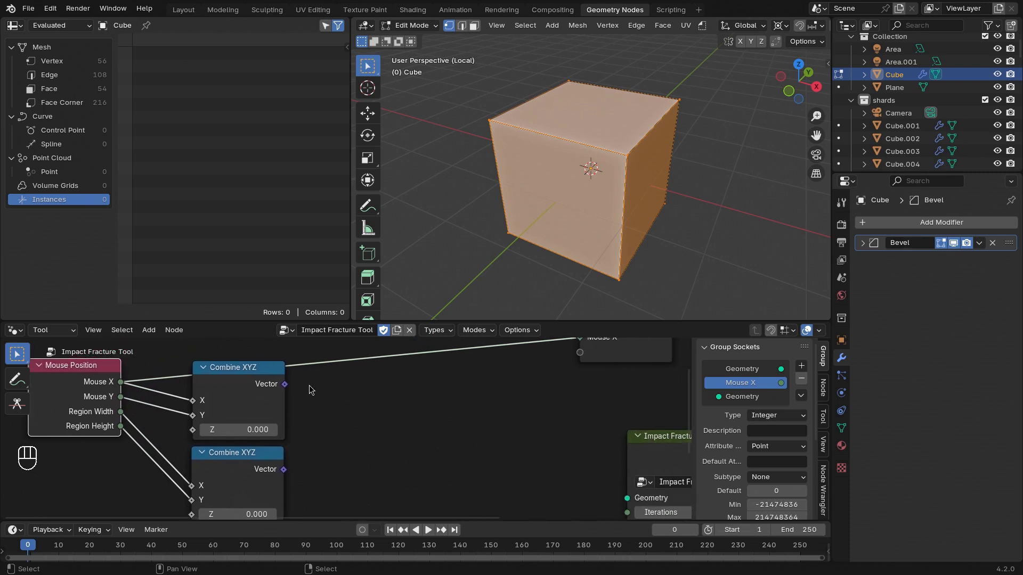
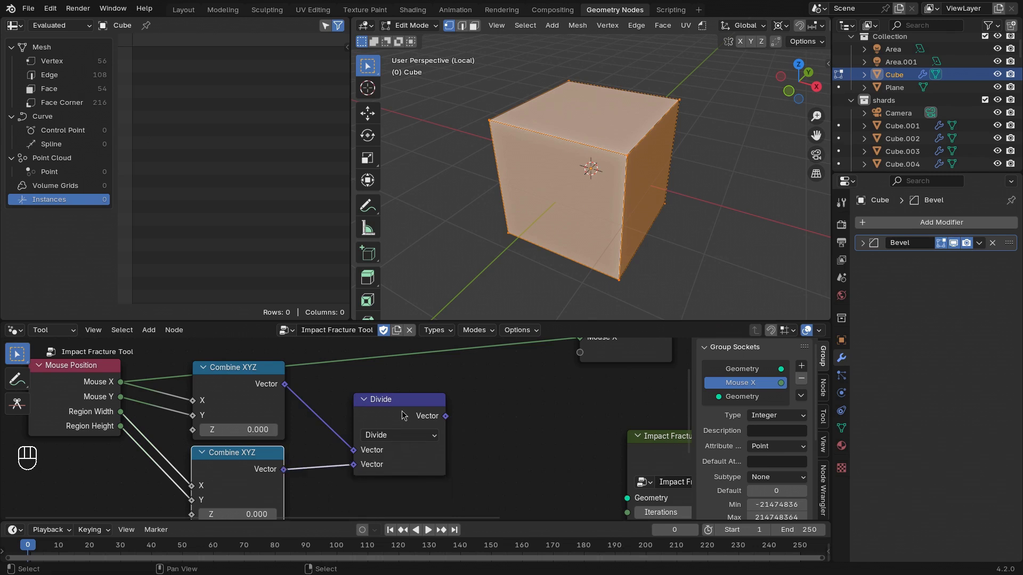
drag(397, 402, 362, 385)
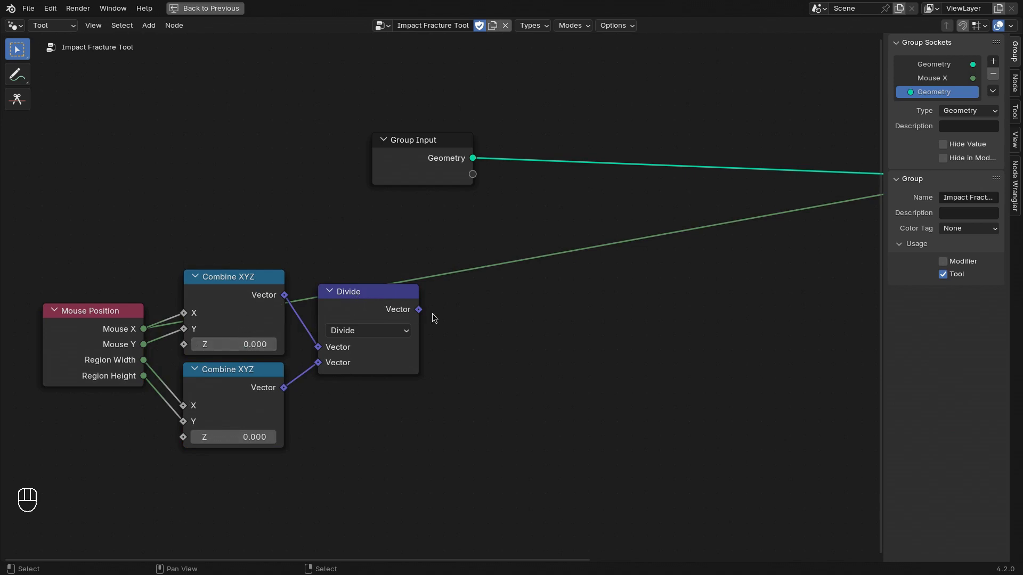
Step: Output the divided vector as a new Vector socket and run the tool on the cube
click(283, 352)
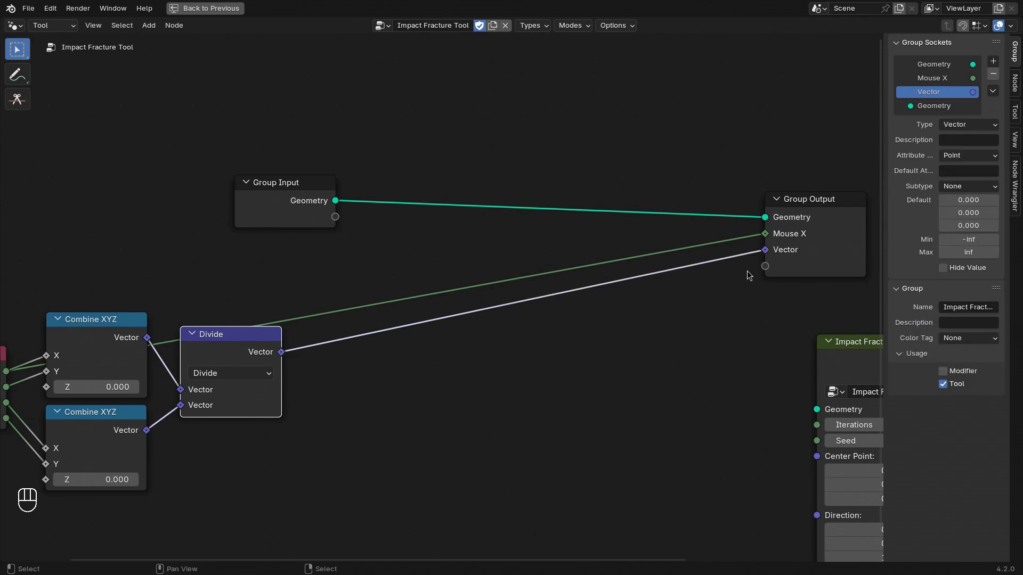
key(ctrl+space)
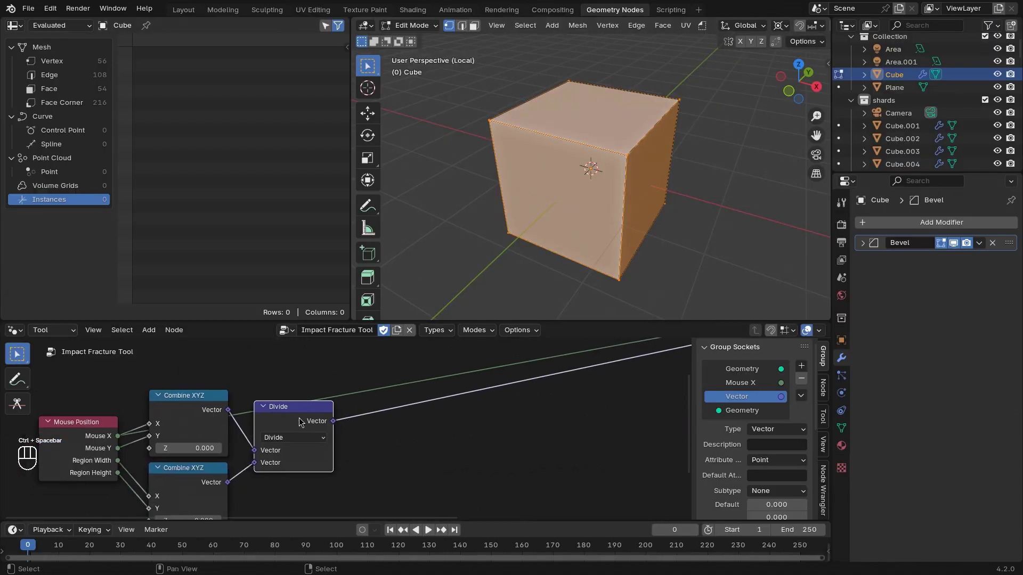
click(303, 418)
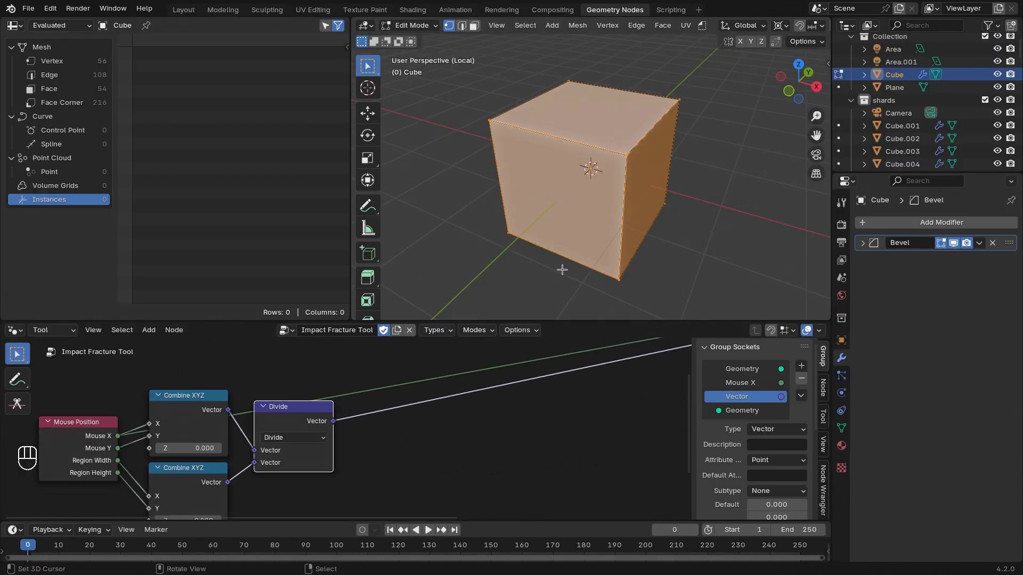
drag(704, 31, 335, 424)
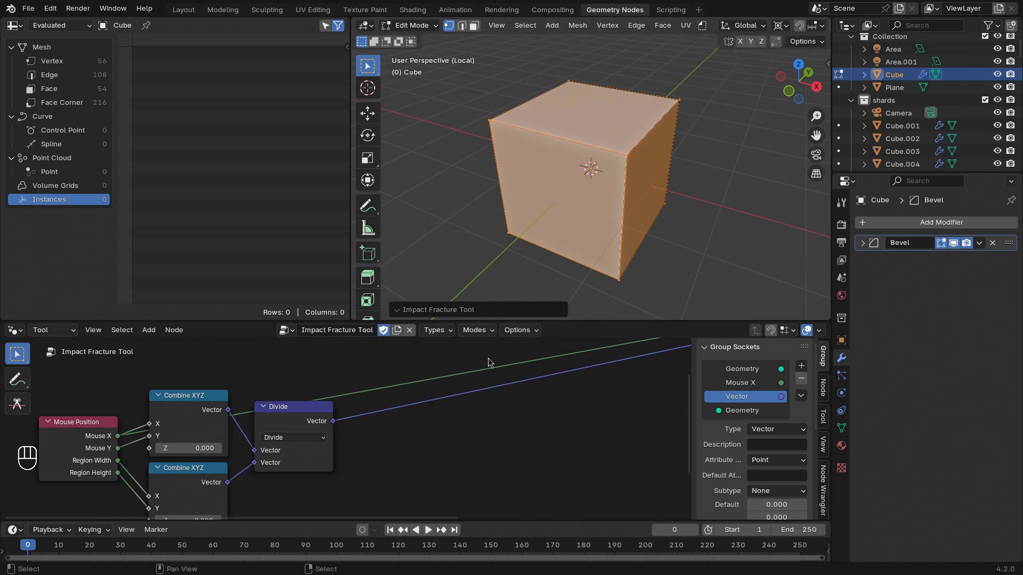
drag(538, 330, 549, 390)
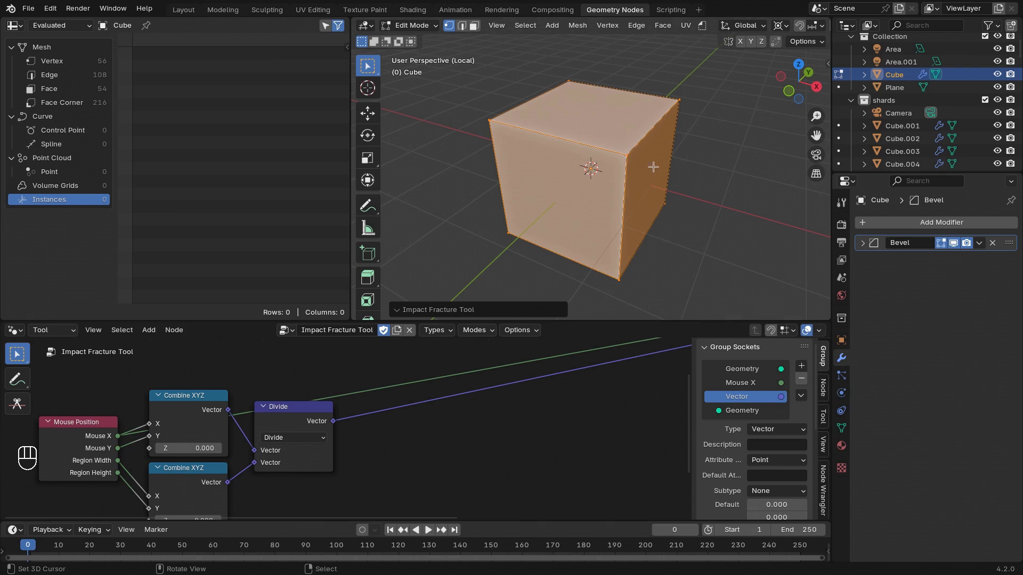
drag(705, 31, 336, 423)
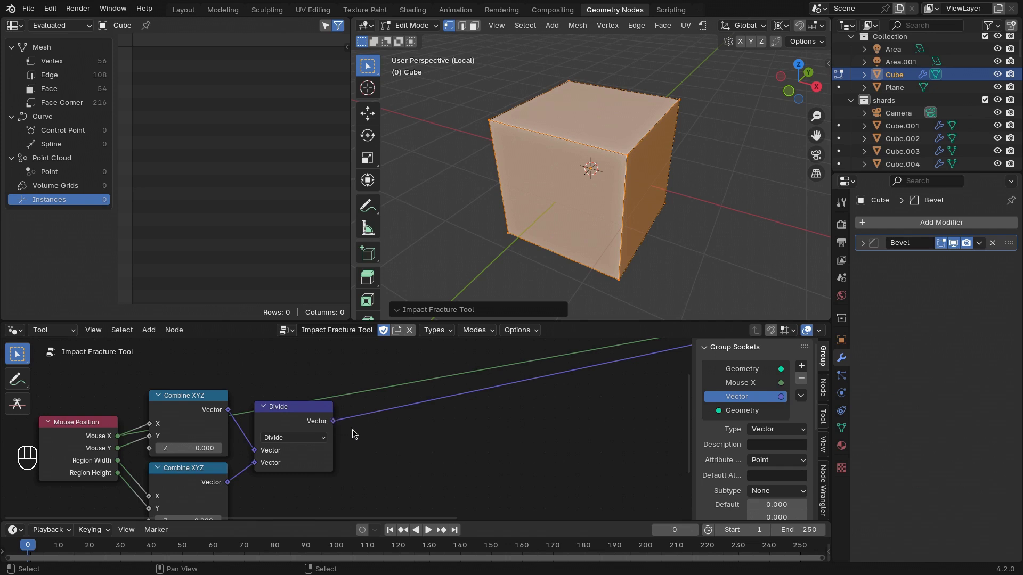
Step: Add a vector Map Range with To Min -1,-1,0 and To Max 1,1,0, then save the file
click(336, 423)
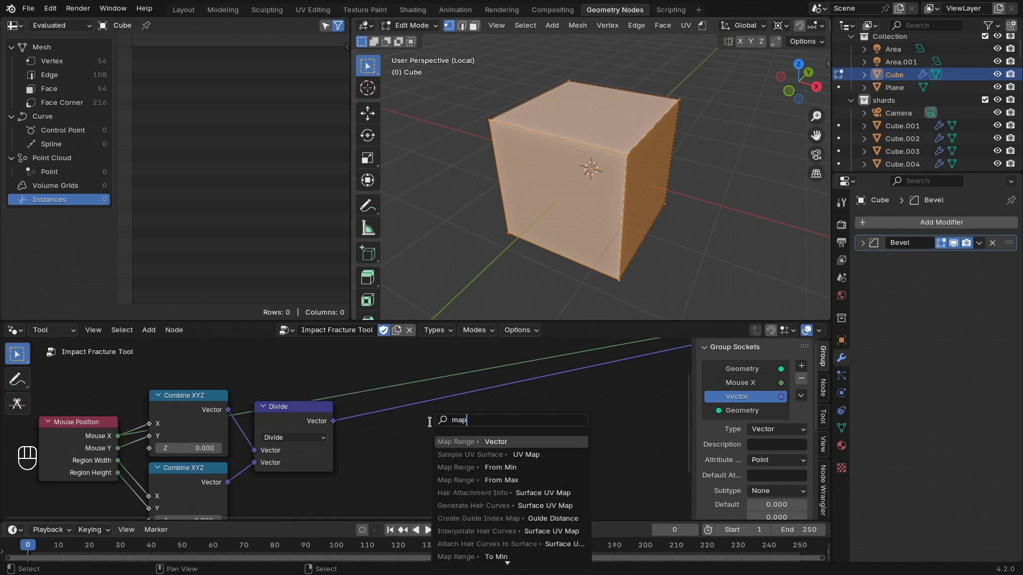
click(389, 378)
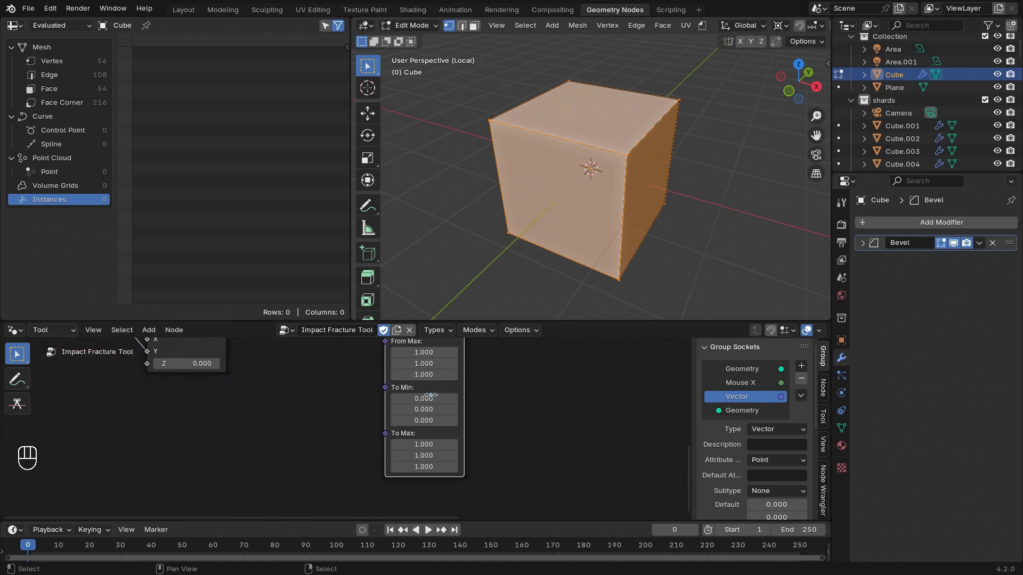
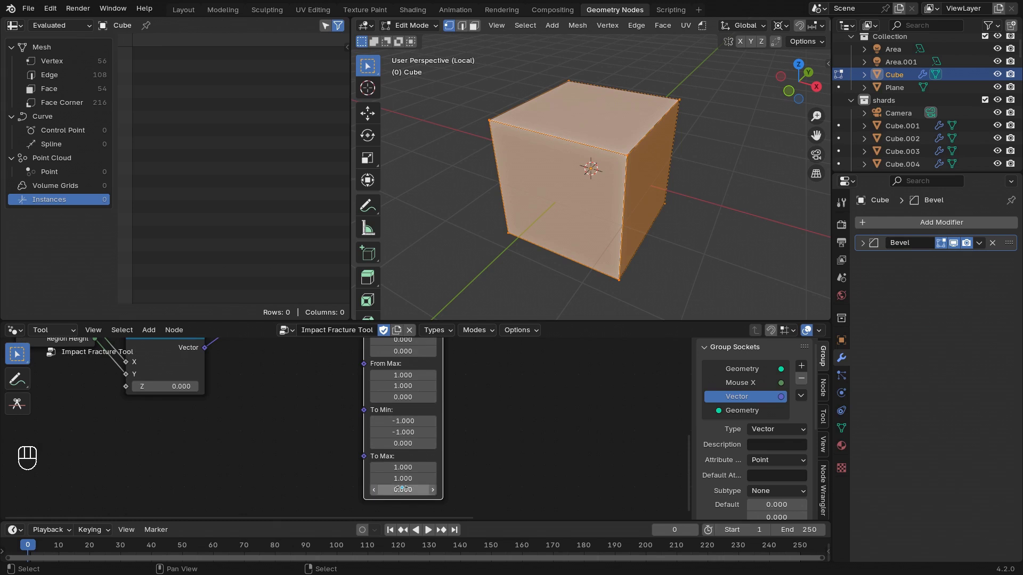
drag(709, 26, 597, 181)
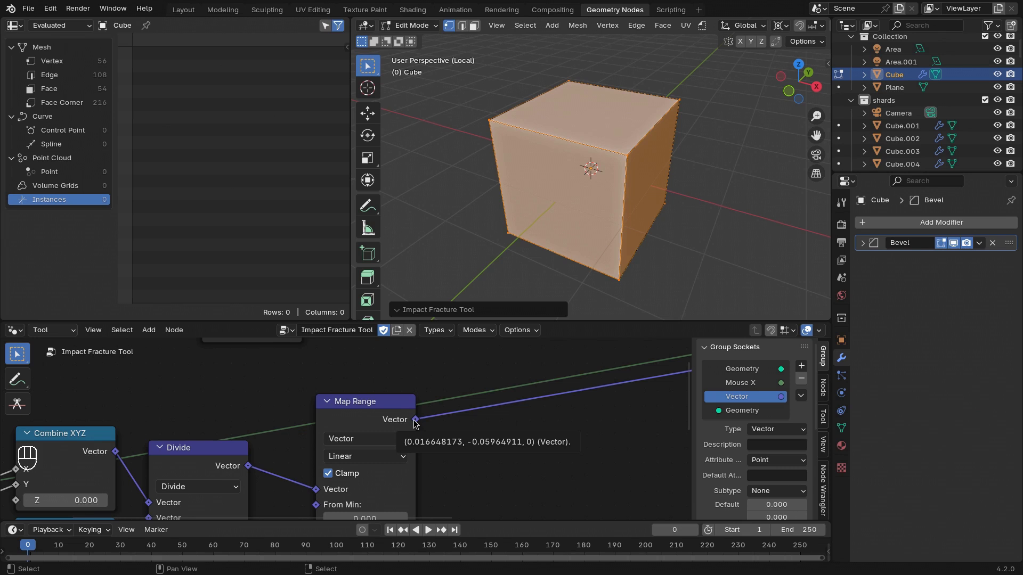
key(ctrl+s)
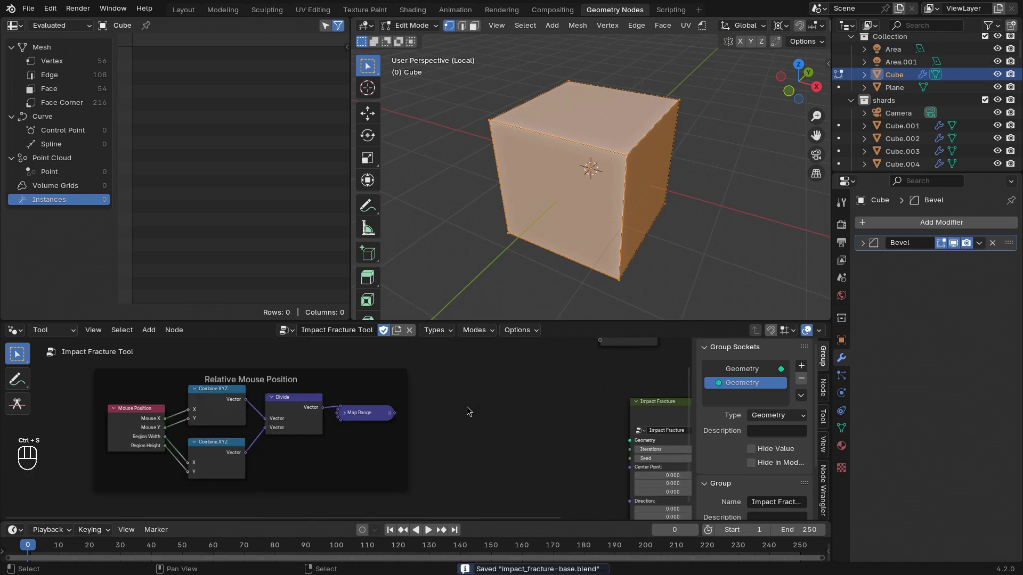
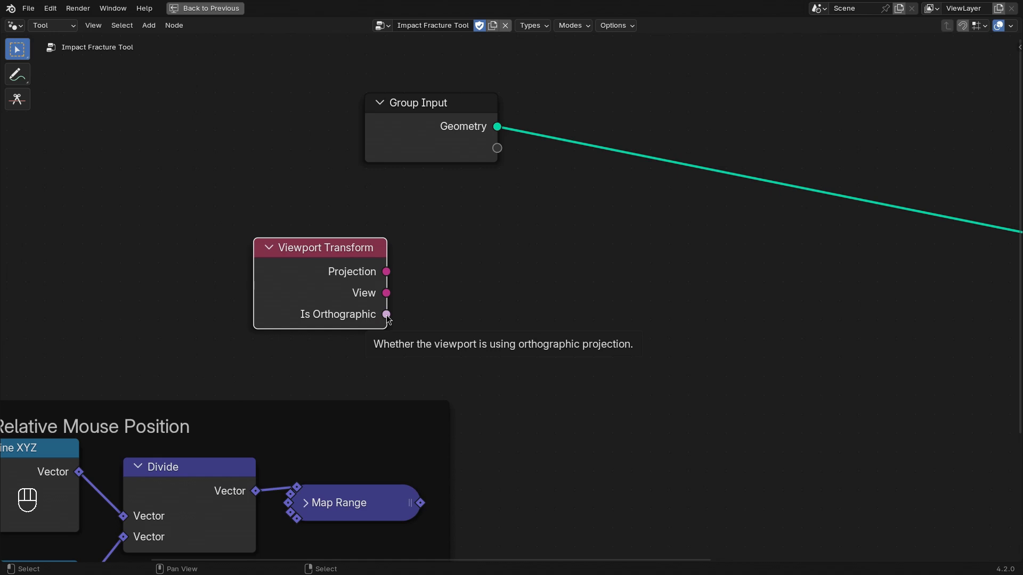
Step: Place a Viewport Transform node in the tree and zoom in near it
click(316, 271)
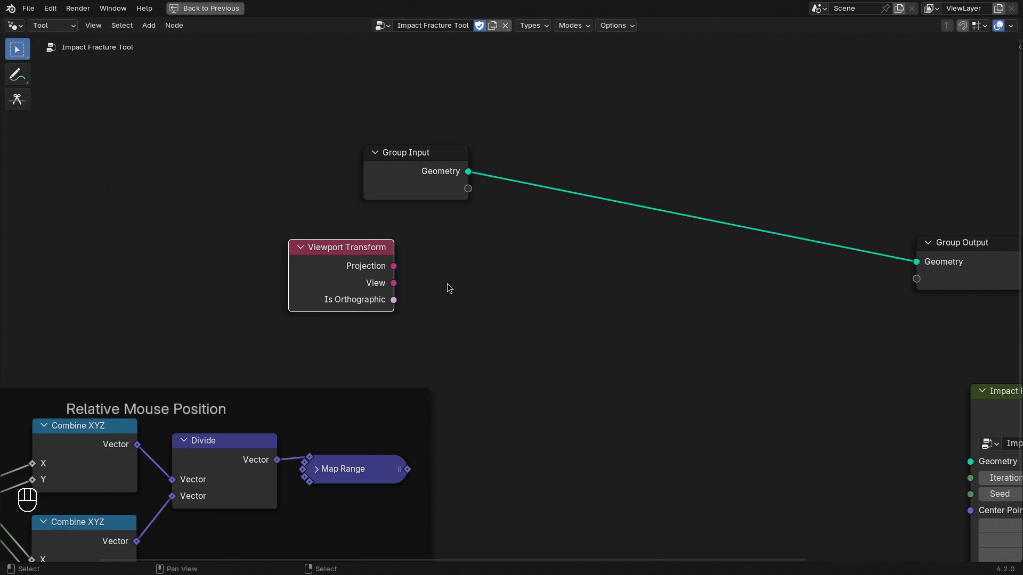
drag(377, 273, 337, 293)
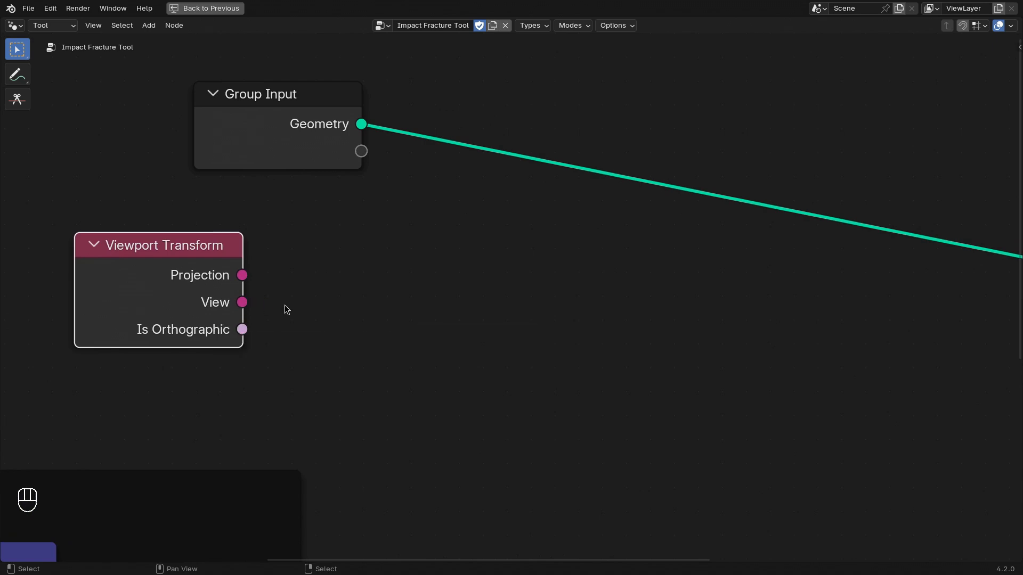
Step: Pass Viewport Transform's View through an Invert Matrix into a Separate Transform node
click(245, 302)
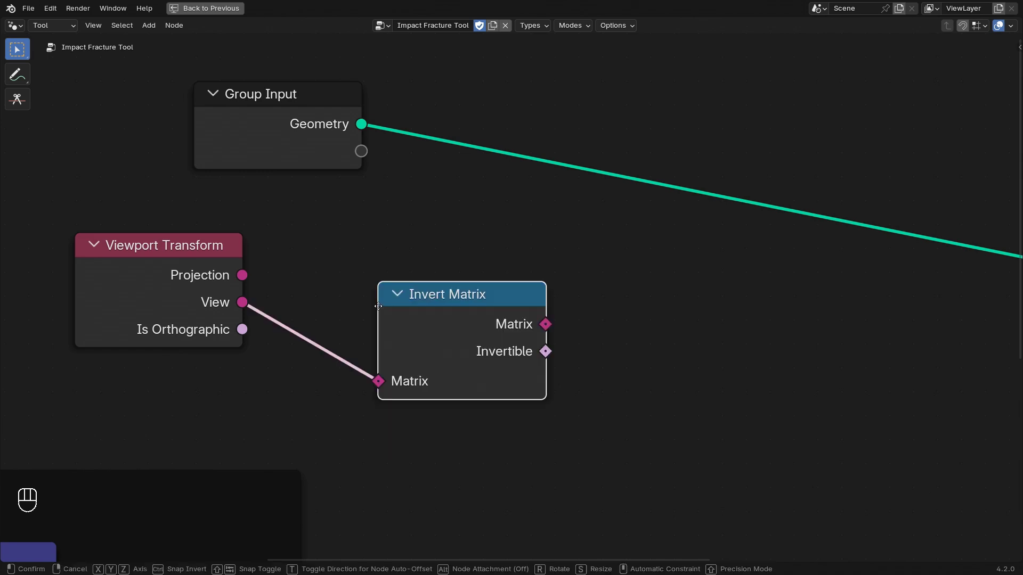
click(494, 272)
drag(417, 296, 482, 297)
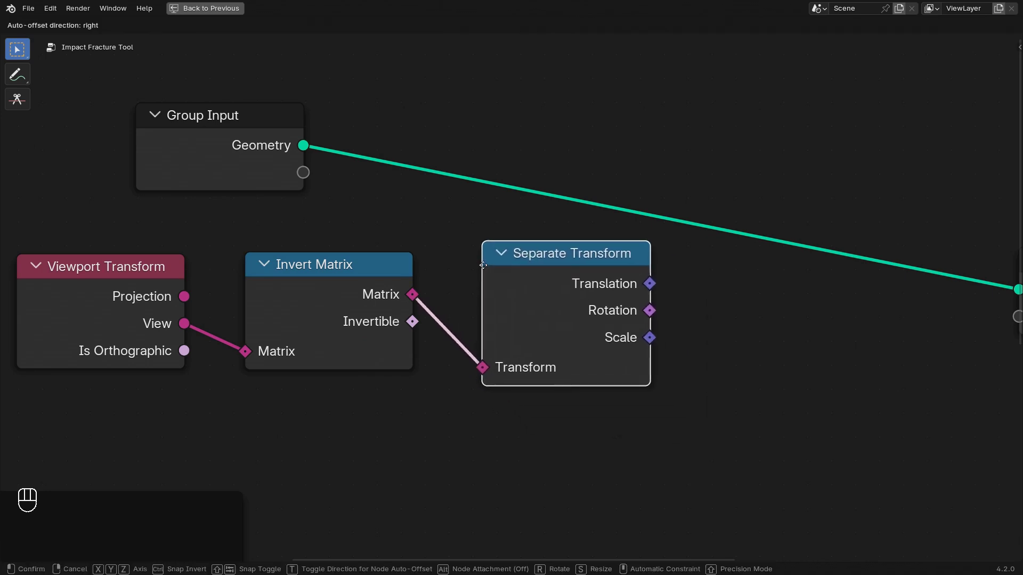
click(482, 268)
Step: Frame the whole tree, adjust the new nodes, and return to the full workspace layout
key(g)
click(478, 317)
drag(495, 306, 454, 298)
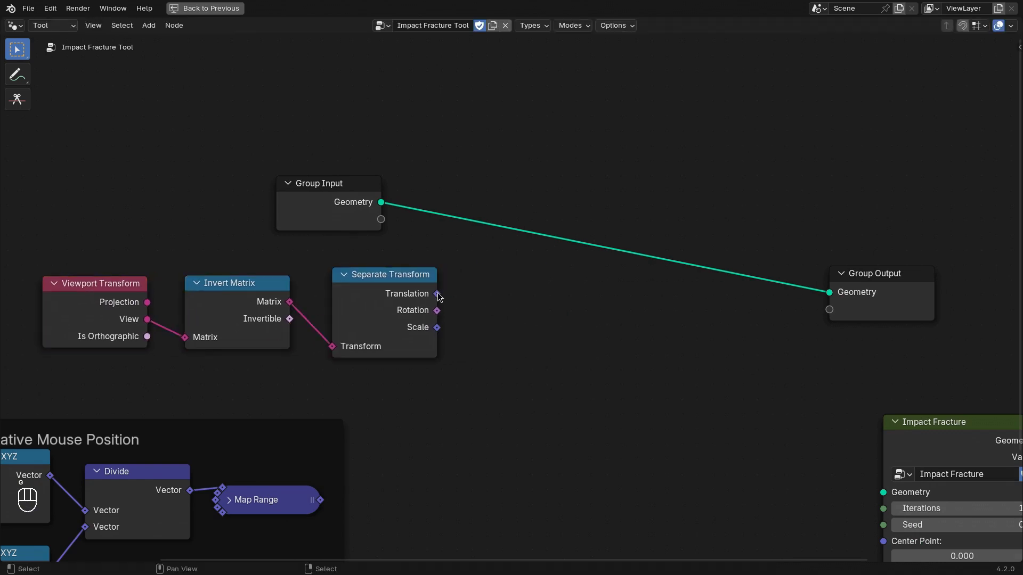
key(ctrl+space)
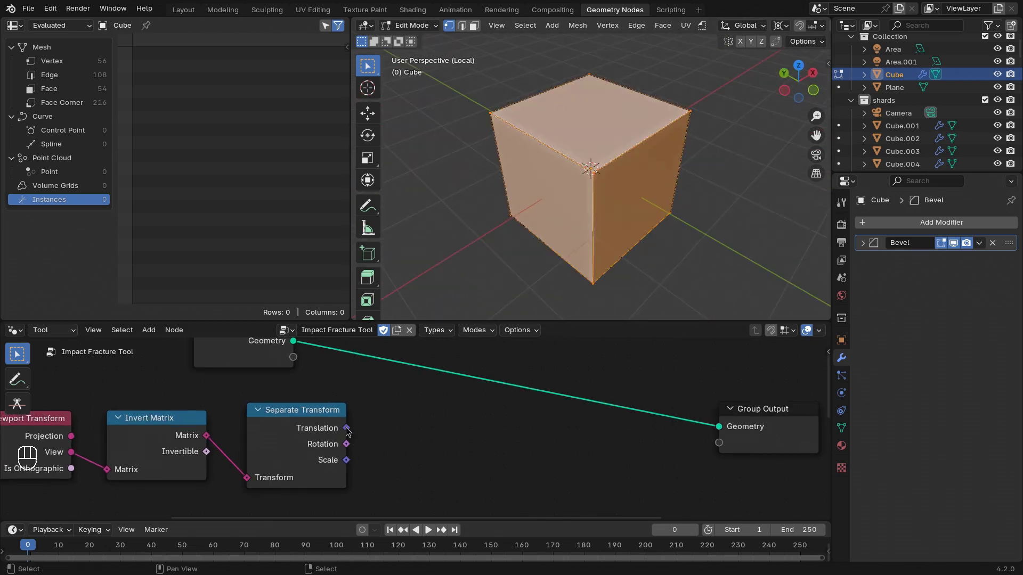
Step: Add a Mesh Line fed to Group Output with Start/End from the viewpoint Translation, and look for it in the scene
key(shift+a)
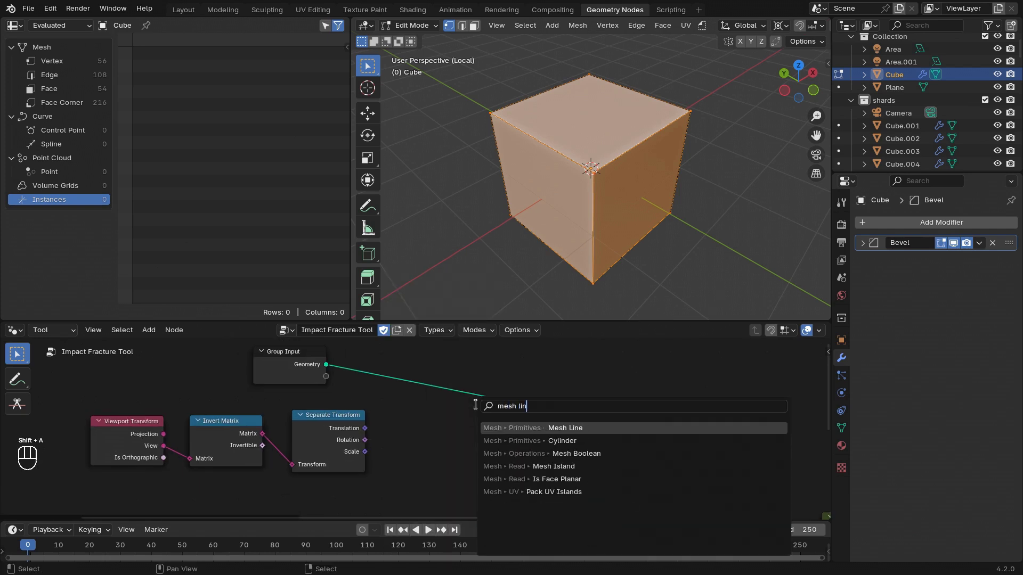
drag(482, 413, 457, 440)
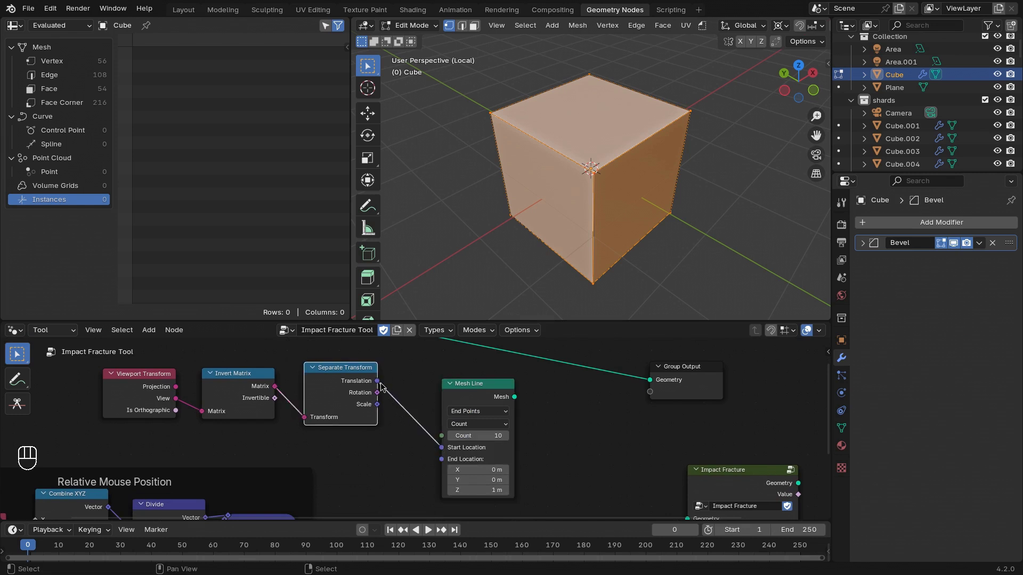
drag(491, 425, 522, 421)
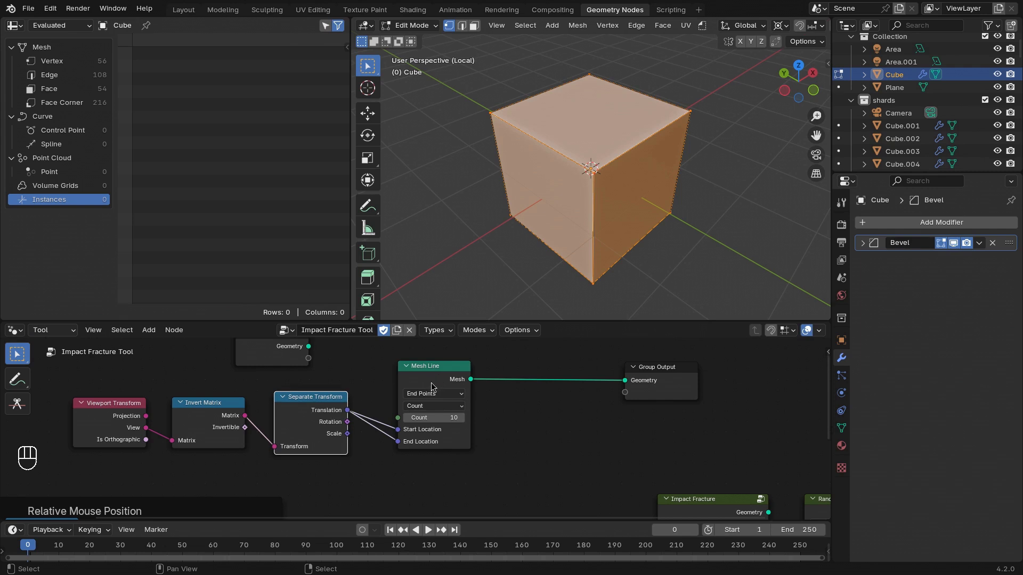
drag(706, 26, 622, 127)
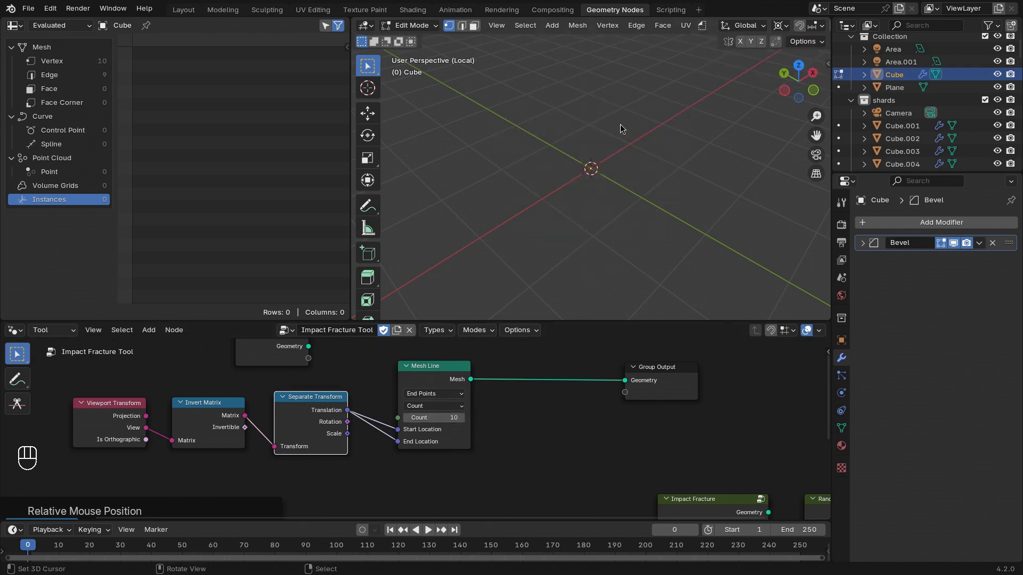
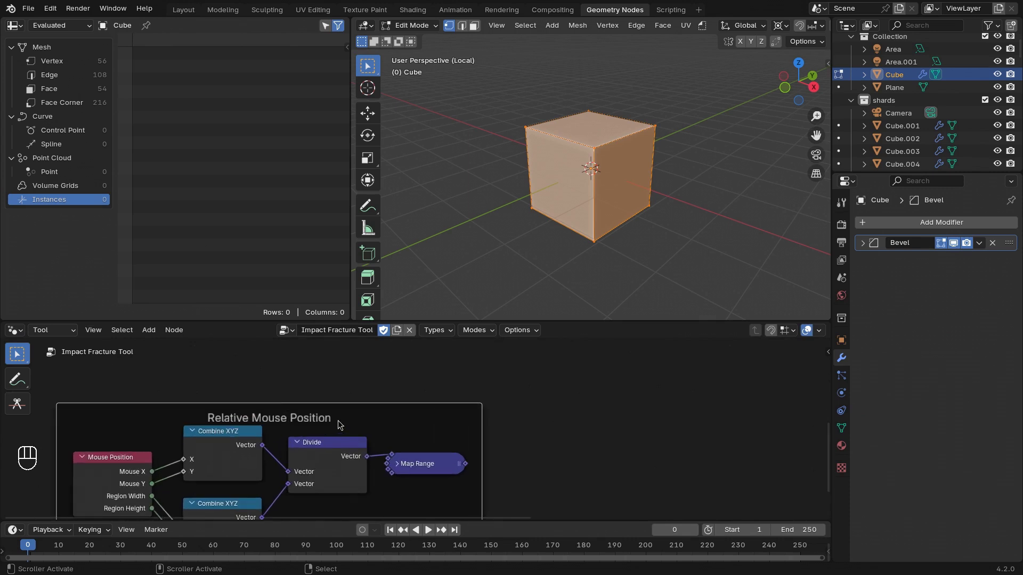
Step: Multiply the viewport Projection and View matrices and invert the result
key(ctrl+space)
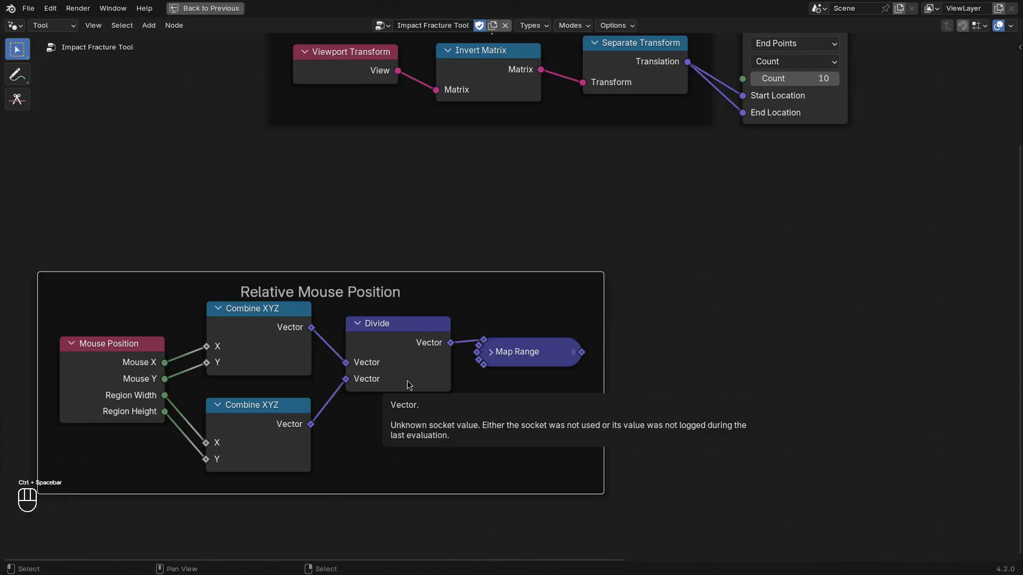
key(shift+a)
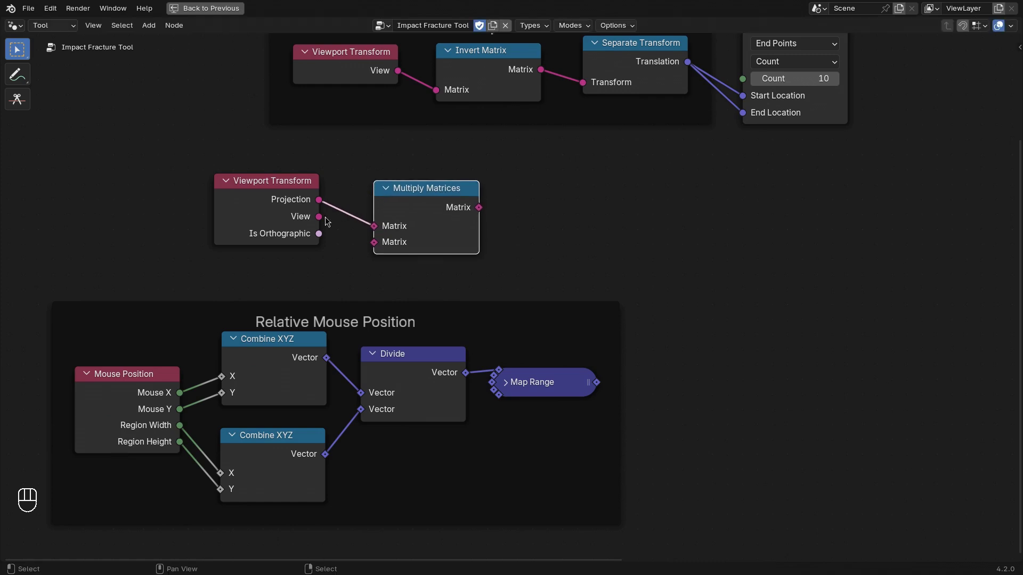
click(323, 220)
drag(485, 211, 568, 220)
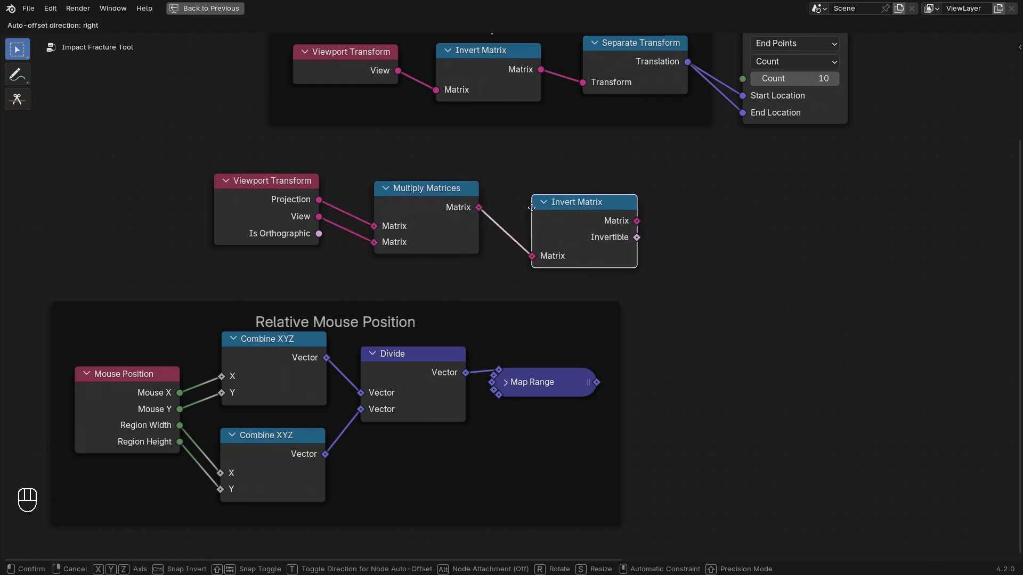
click(518, 193)
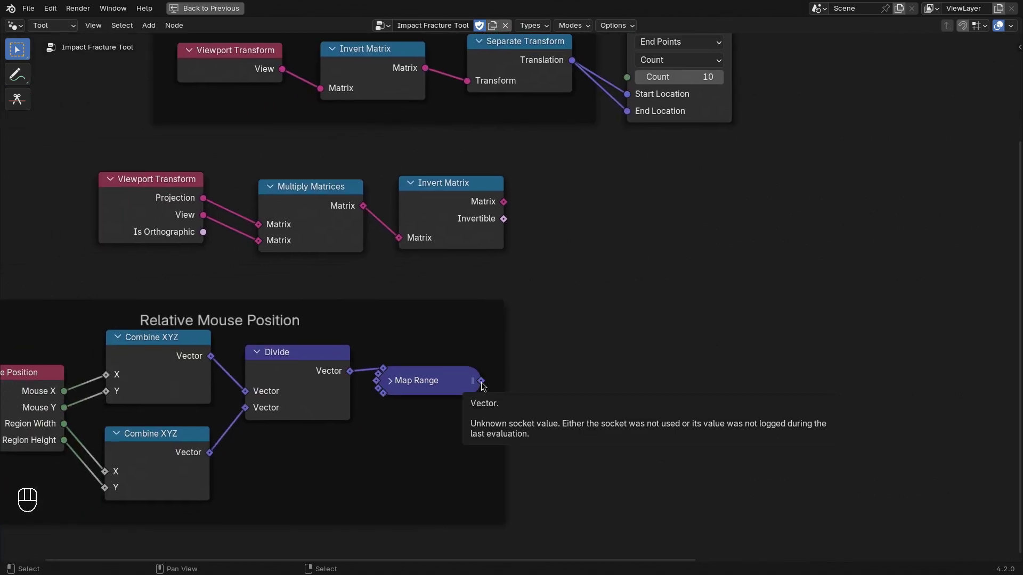
Step: Project the mouse vector through the inverted matrix and use it as the Mesh Line End Location
click(483, 385)
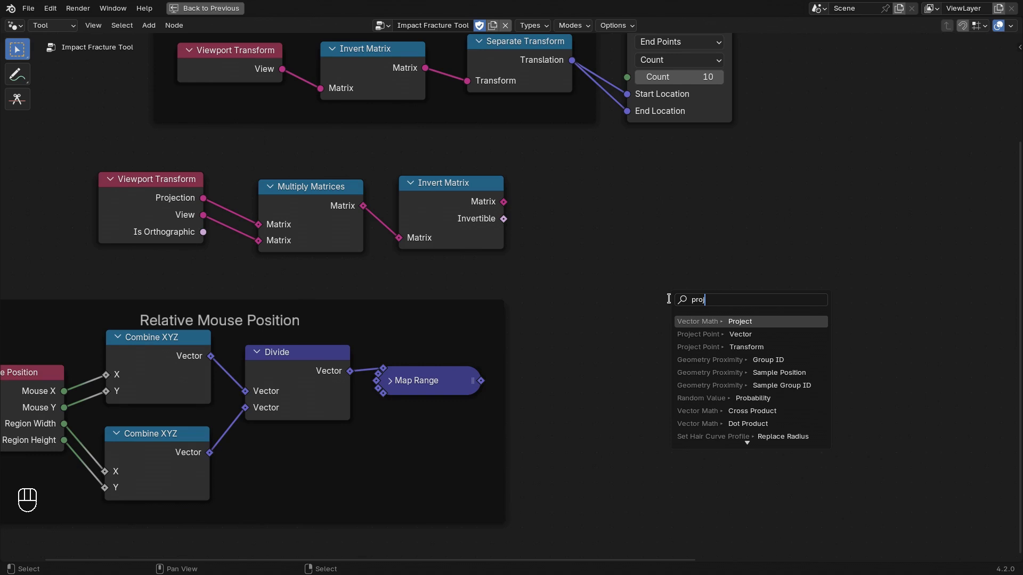
drag(407, 221, 460, 247)
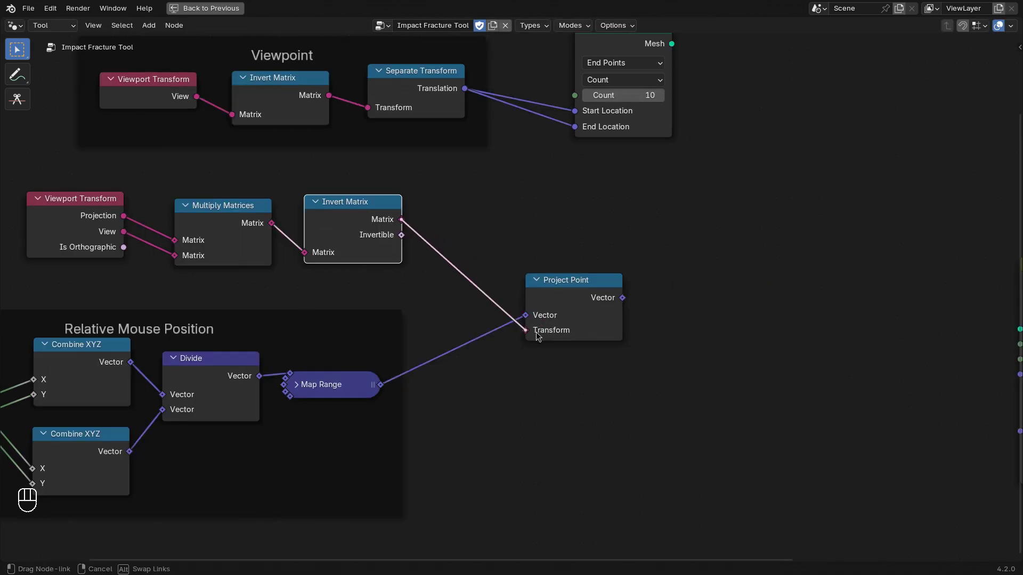
click(588, 295)
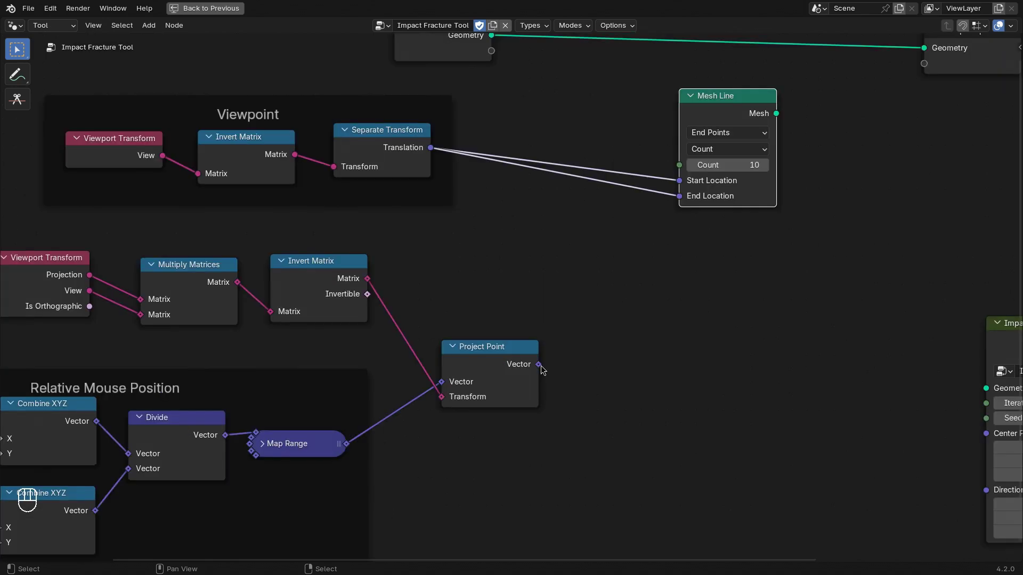
drag(739, 165, 806, 136)
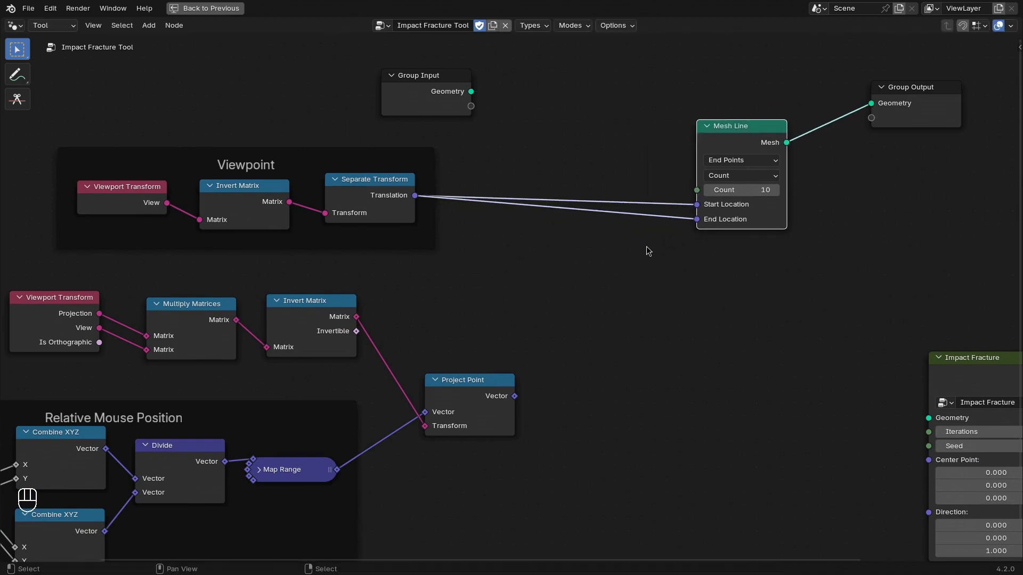
drag(512, 398, 586, 354)
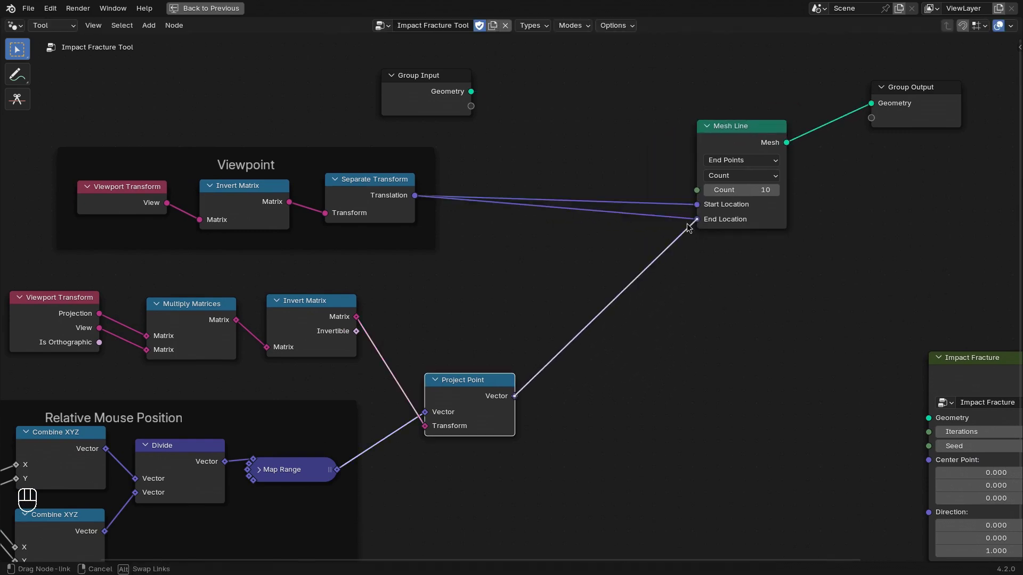
Step: Run the Impact Fracture Tool on the cube to draw a short line, then maximize the node editor
key(ctrl+space)
drag(705, 30, 739, 109)
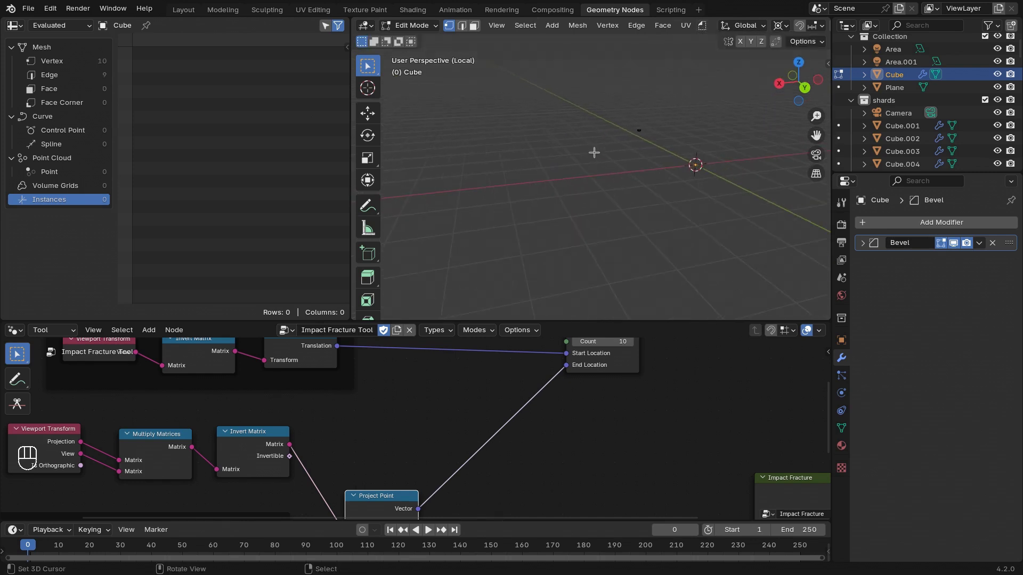
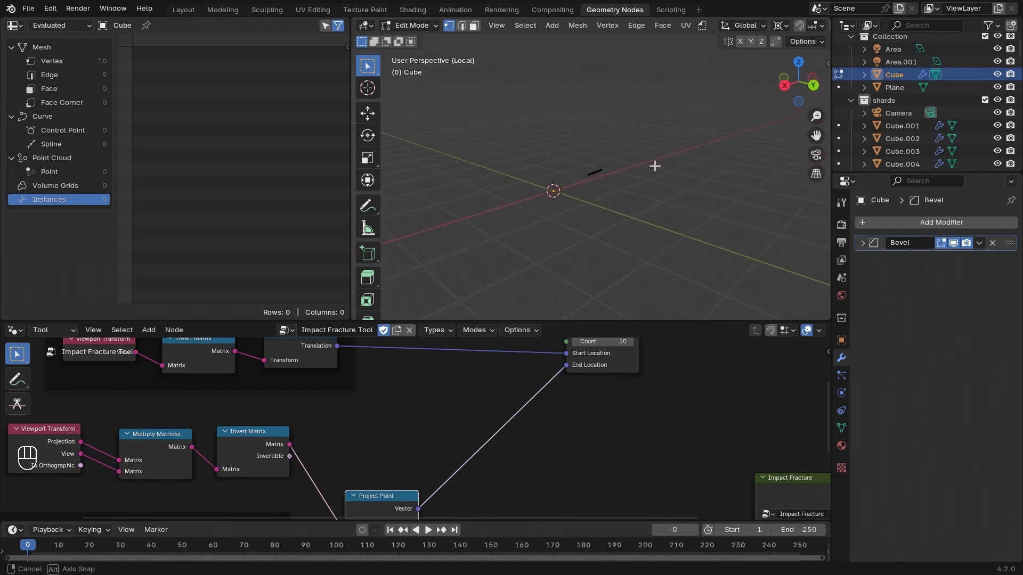
key(g)
key(ctrl+j)
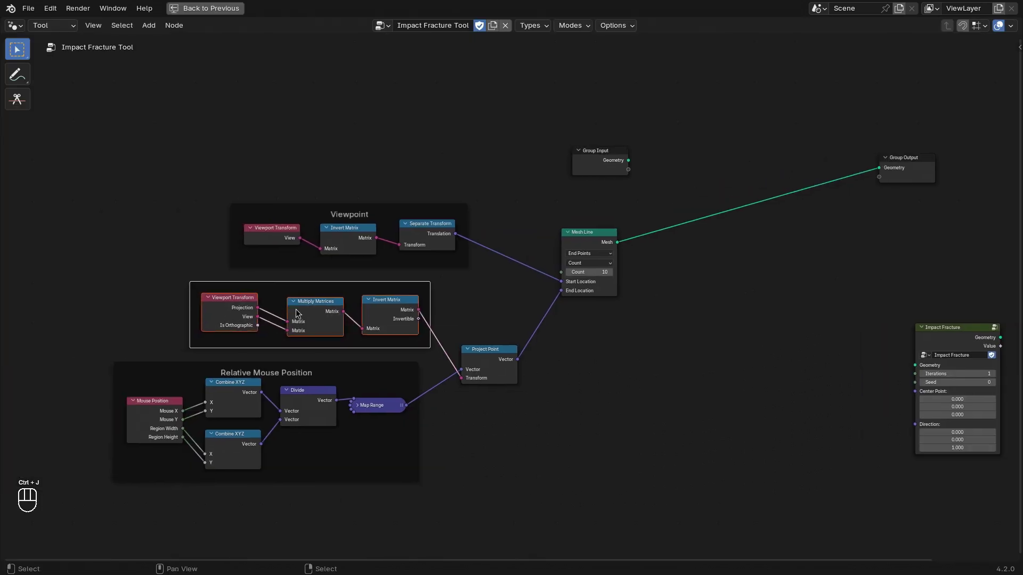
Step: Label the matrix frame, add a Raycast targeting the input geometry with the viewpoint as Source Position
key(F2)
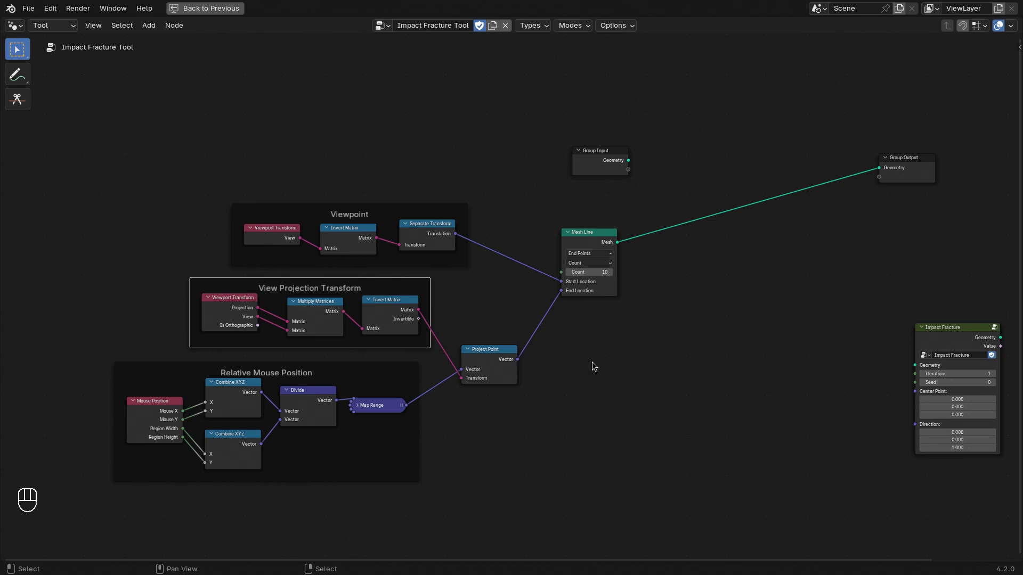
key(shift+a)
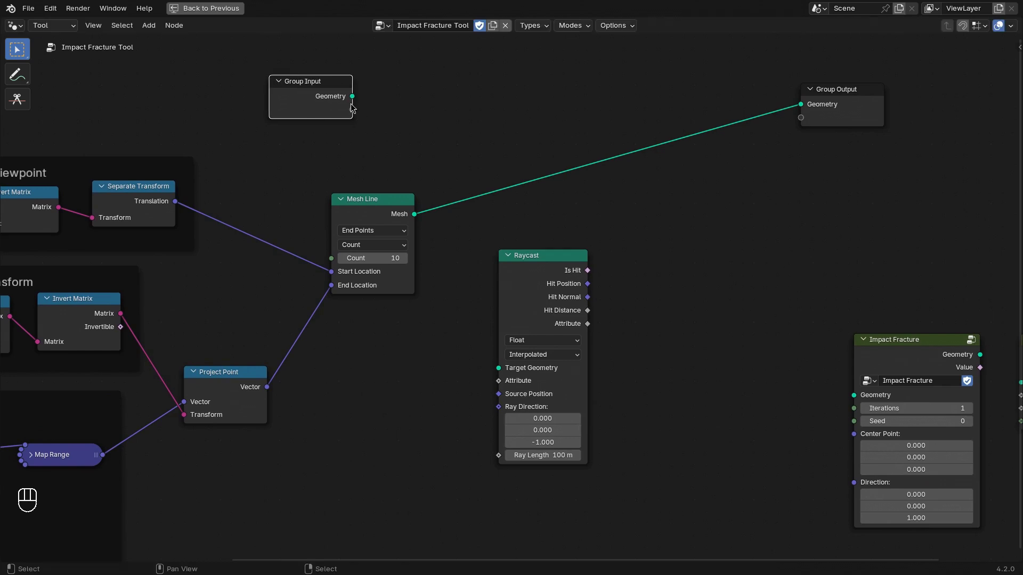
drag(363, 99, 403, 147)
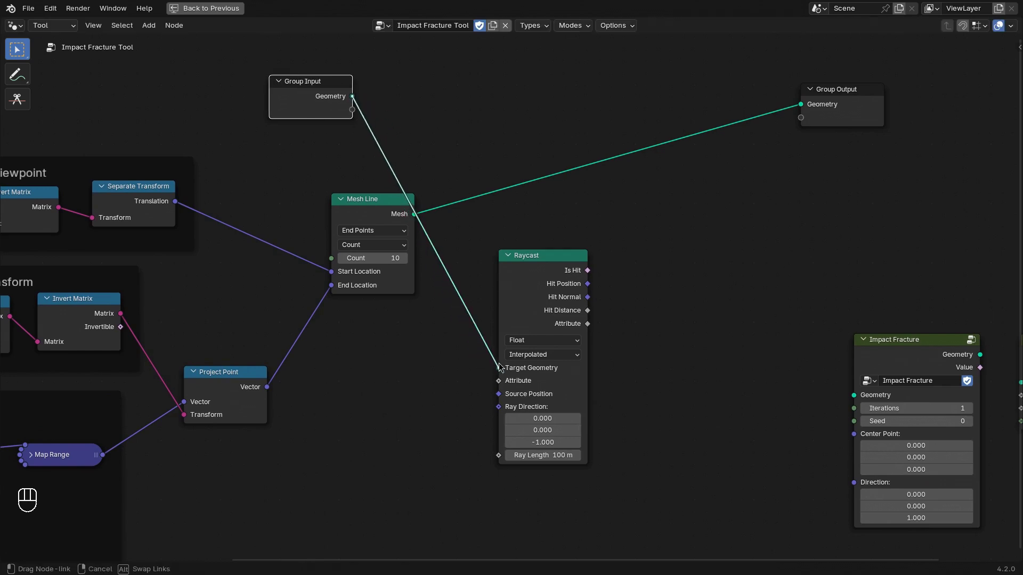
click(543, 273)
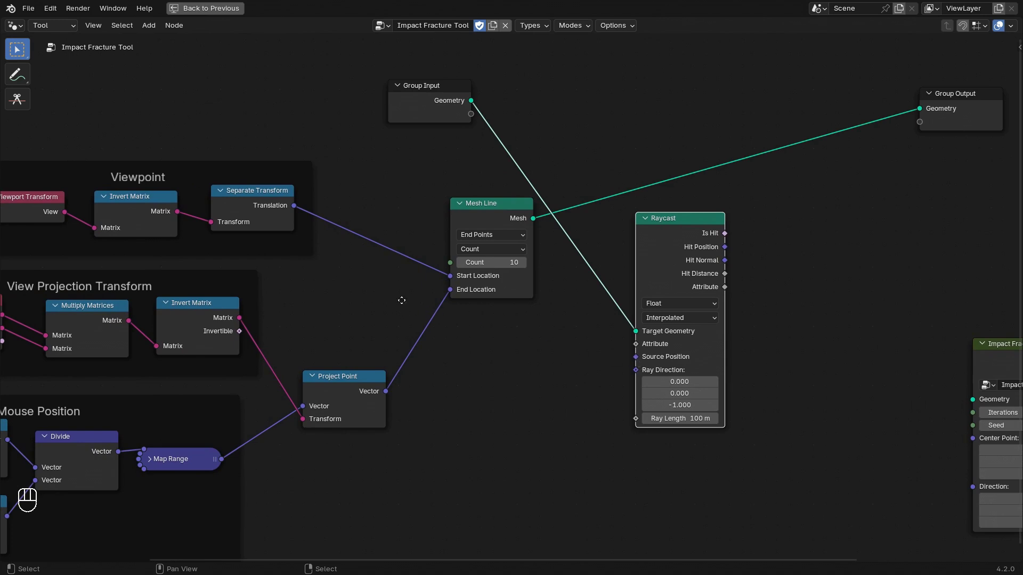
drag(316, 208, 430, 267)
click(689, 250)
Step: Subtract the viewpoint from the projected point and feed it as the Ray Direction
drag(317, 209, 365, 247)
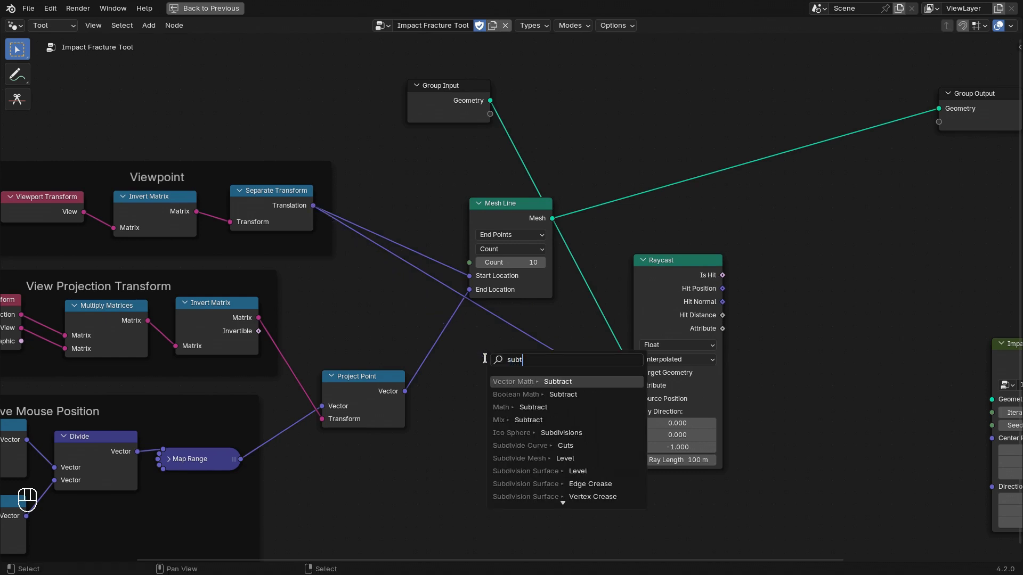
click(471, 376)
click(403, 393)
drag(413, 393, 471, 414)
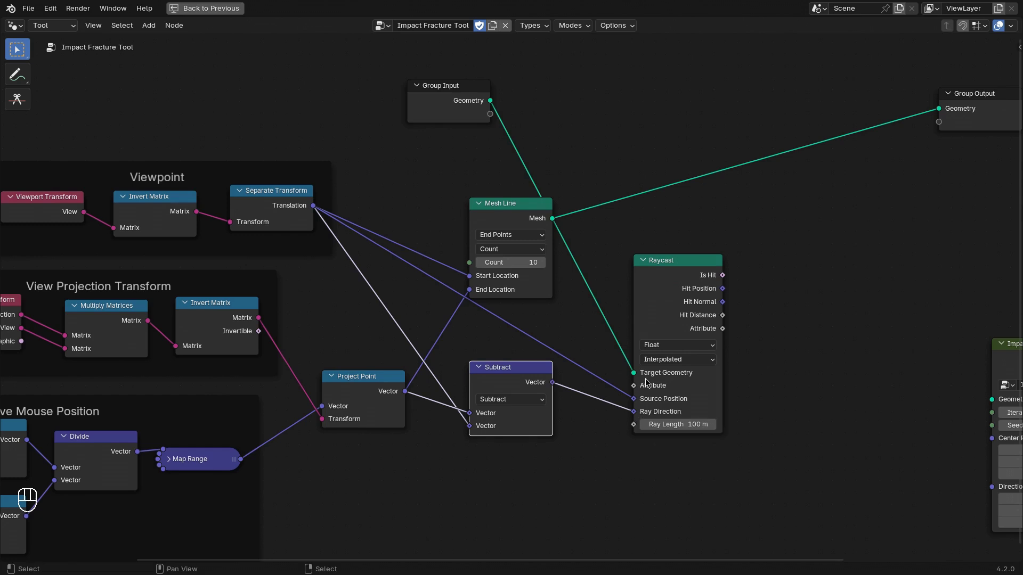
click(680, 302)
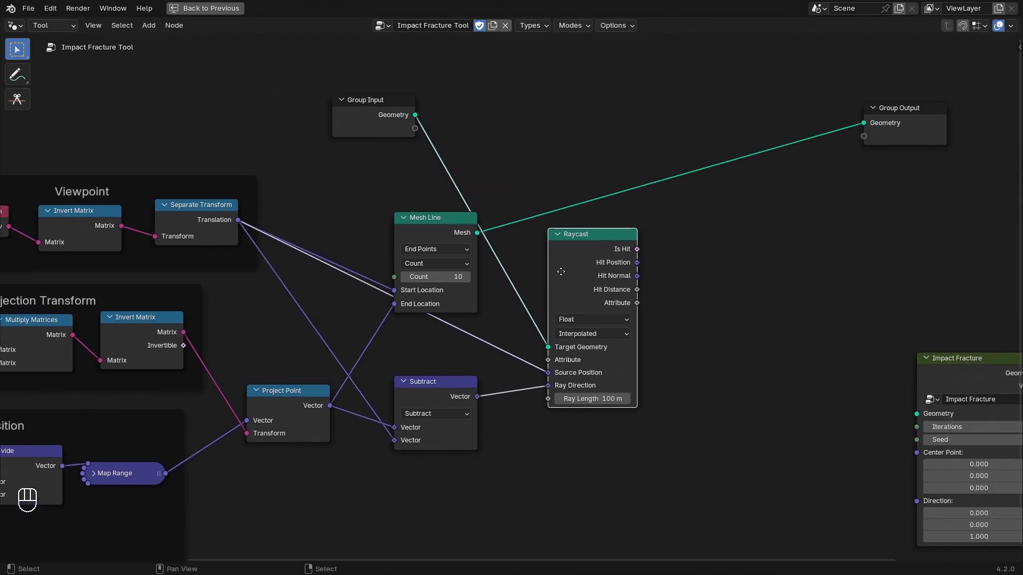
Step: Make the Mesh Line end at the Raycast Hit Position and reposition it beside the Raycast
drag(345, 234, 347, 212)
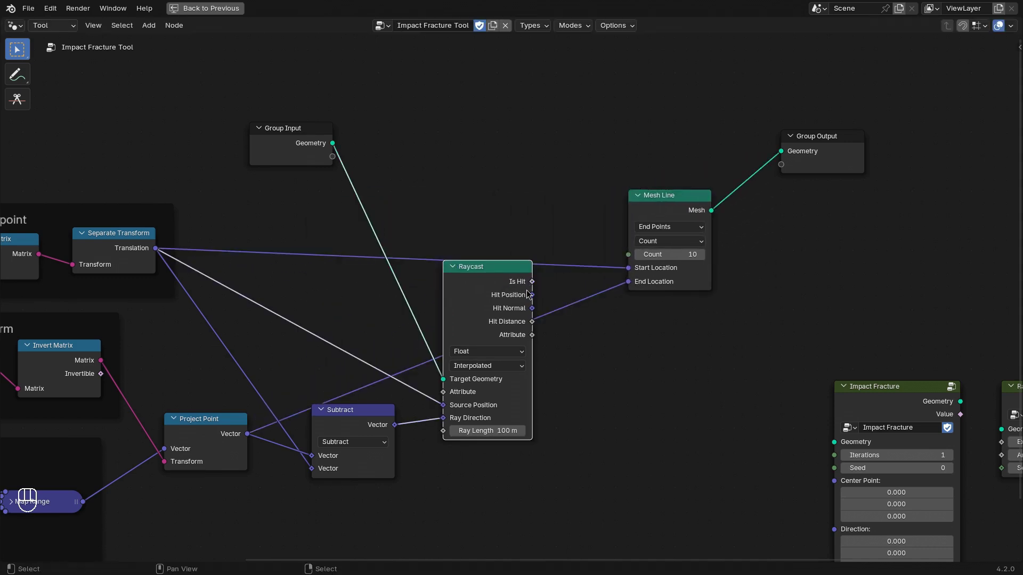
click(530, 296)
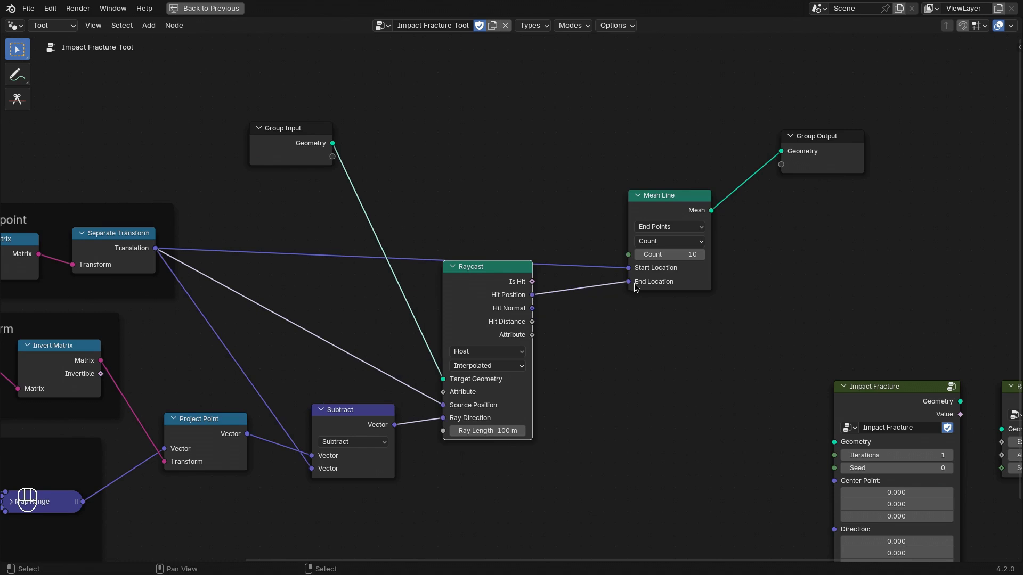
click(664, 213)
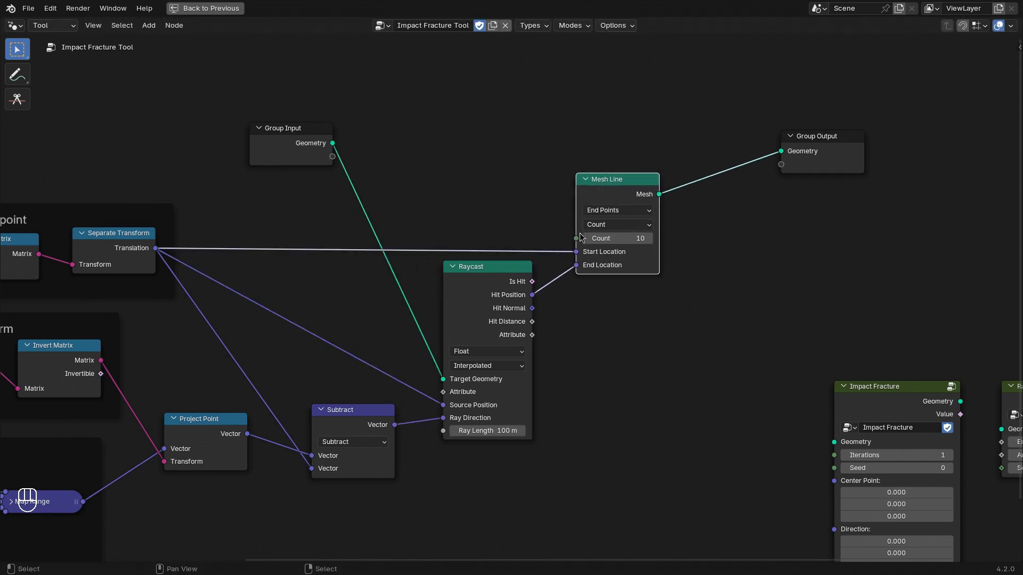
drag(330, 144, 590, 127)
Step: Join the Group Input geometry with the Mesh Line debug ray into the Group Output
key(ctrl+BackSpace)
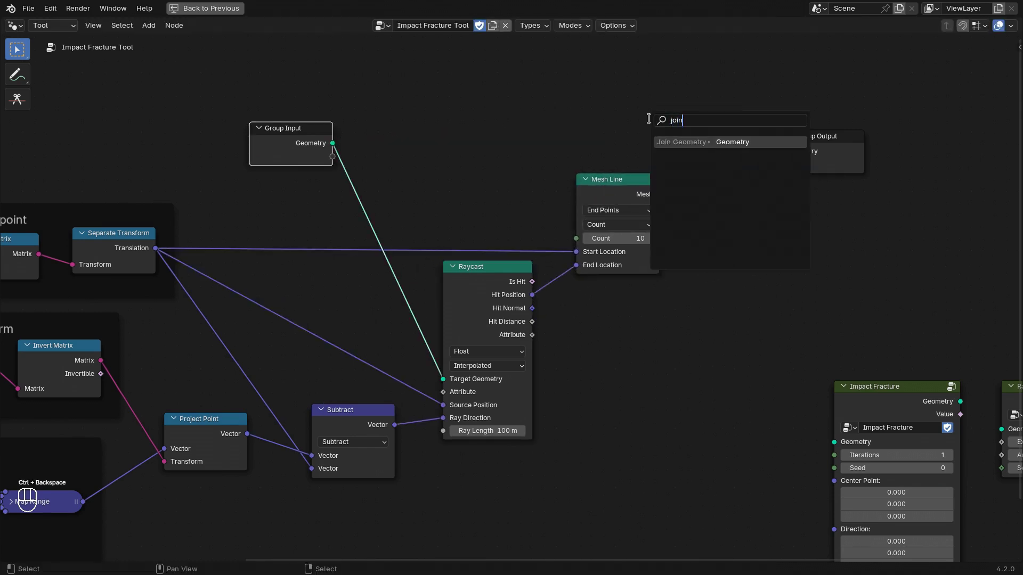
click(702, 141)
key(g)
click(860, 156)
drag(660, 193, 696, 174)
drag(795, 148, 835, 170)
Step: Run the tool on the cube in the 3D viewport and inspect the ray line through it
key(ctrl+space)
click(710, 36)
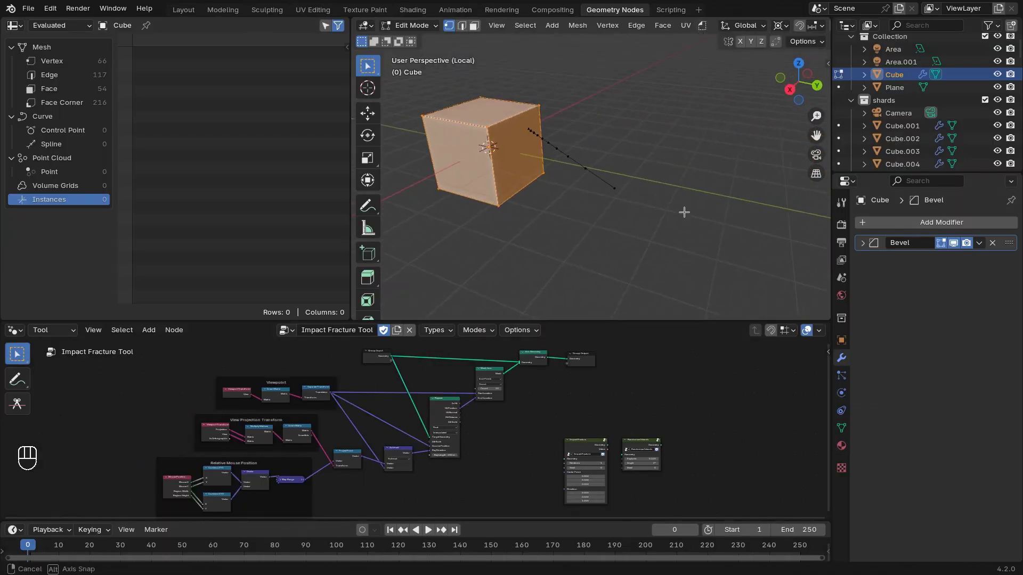
drag(704, 31, 485, 119)
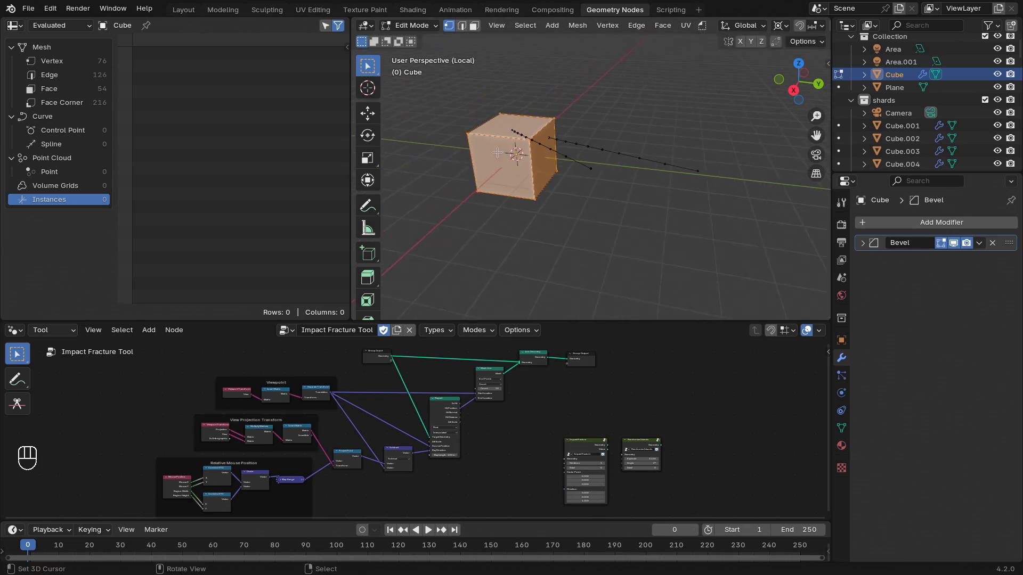
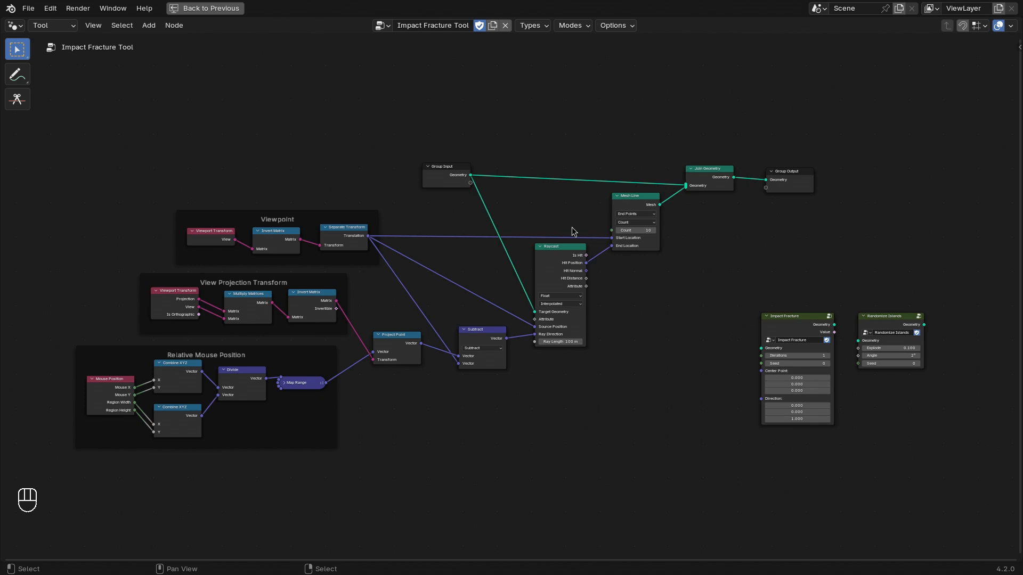
Step: Remove the debug Mesh Line and Join Geometry, inserting the Impact Fracture group between input and output
key(ctrl+space)
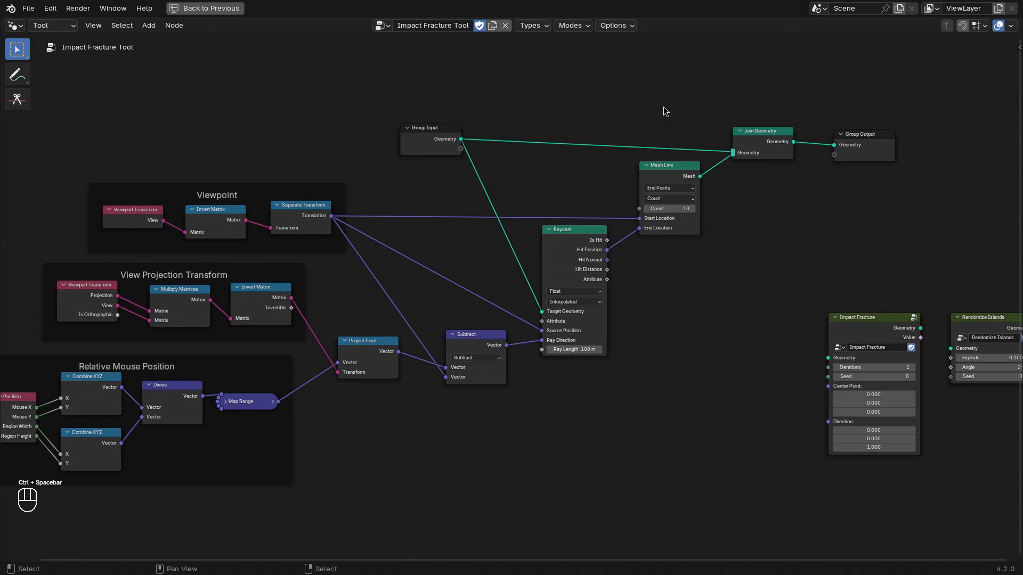
key(ctrl+x)
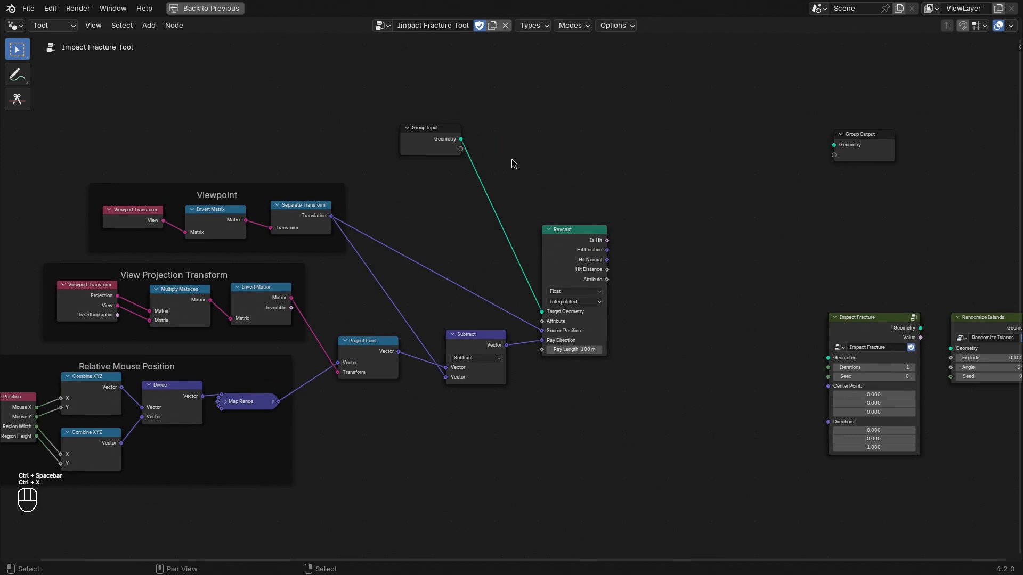
click(469, 140)
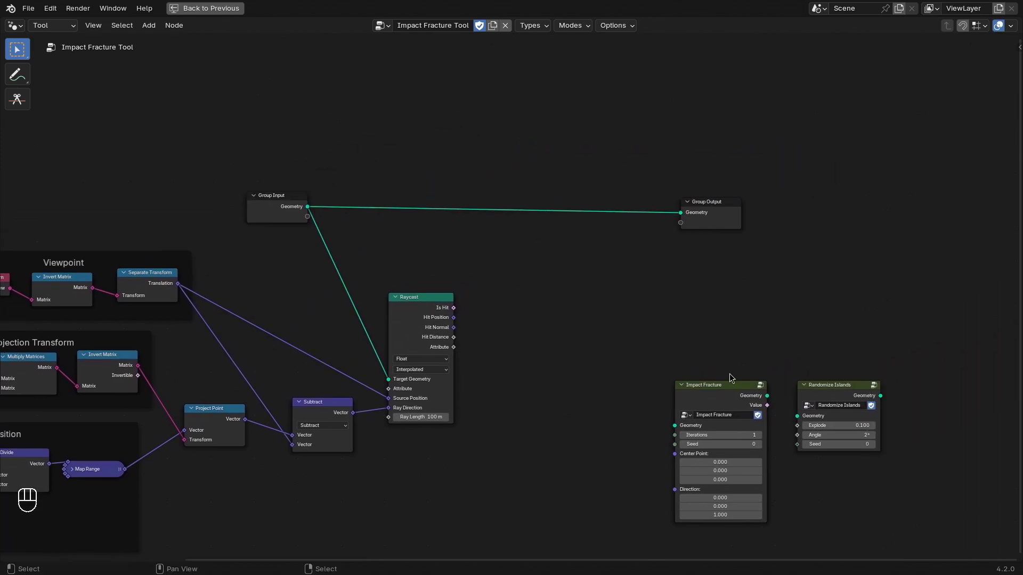
drag(705, 379, 719, 215)
key(g)
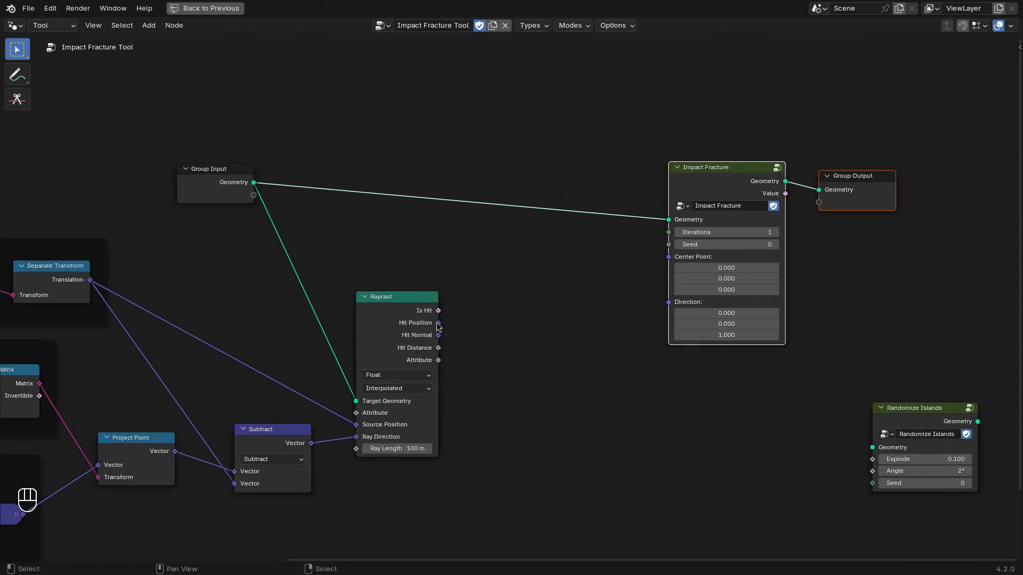
Step: Drive Impact Fracture from the ray's hit position and direction with 20 iterations, Raycast attribute set to Integer
drag(440, 325, 670, 260)
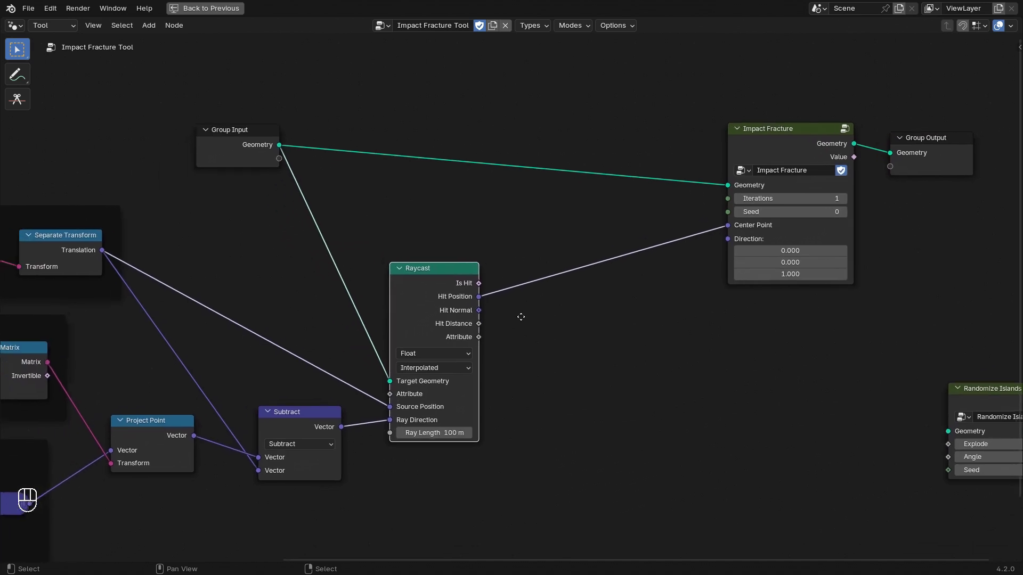
click(346, 427)
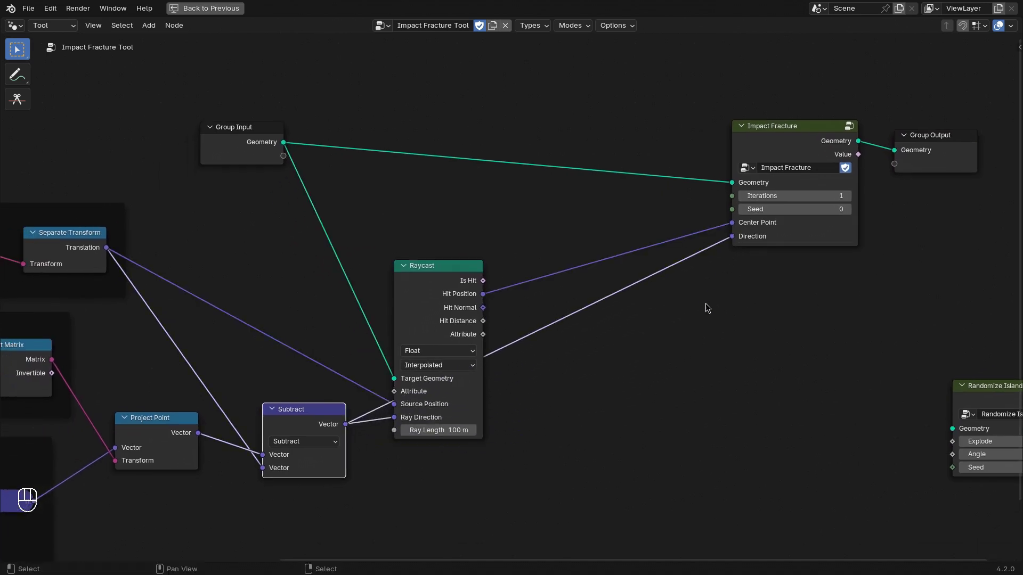
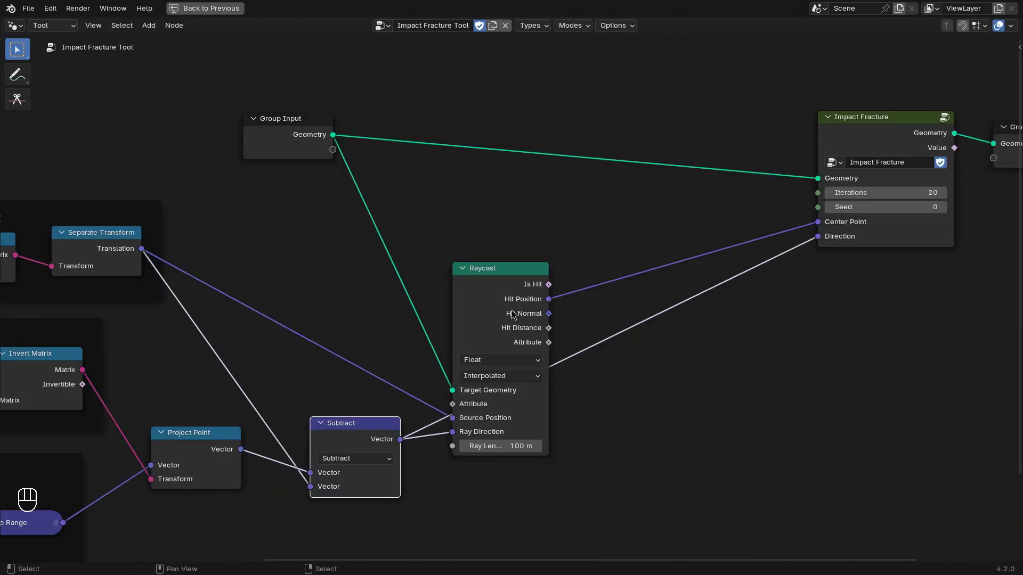
drag(499, 360, 490, 410)
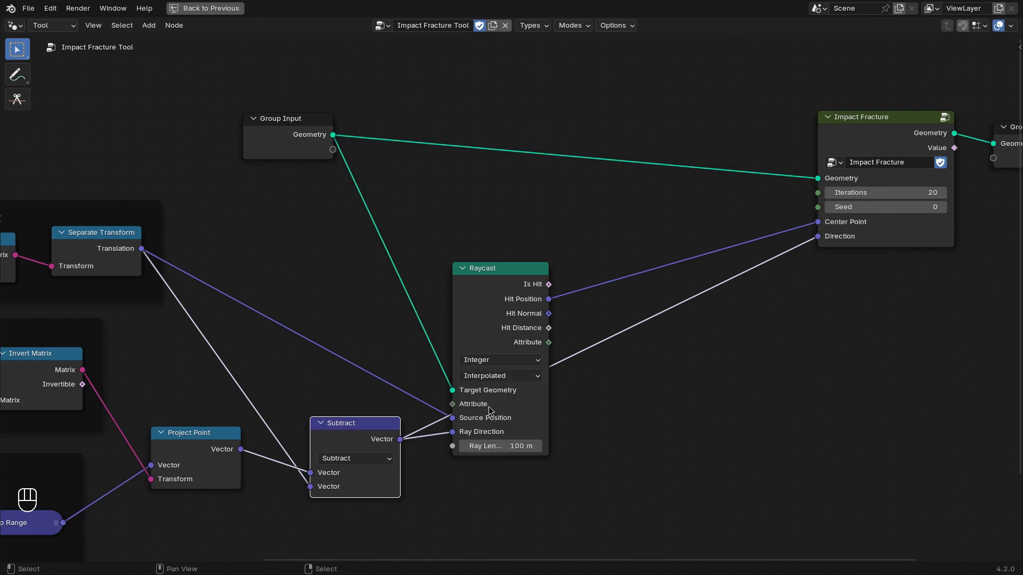
click(365, 279)
Step: Add a Mesh Island node and sample its Island Index through the Raycast attribute
key(shift+a)
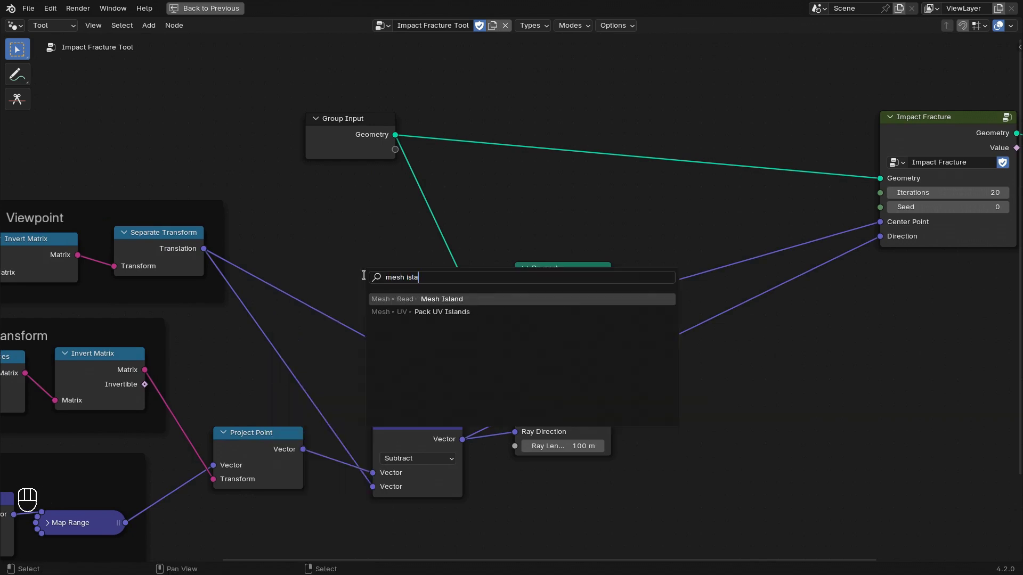
drag(433, 303, 530, 420)
drag(576, 313, 588, 314)
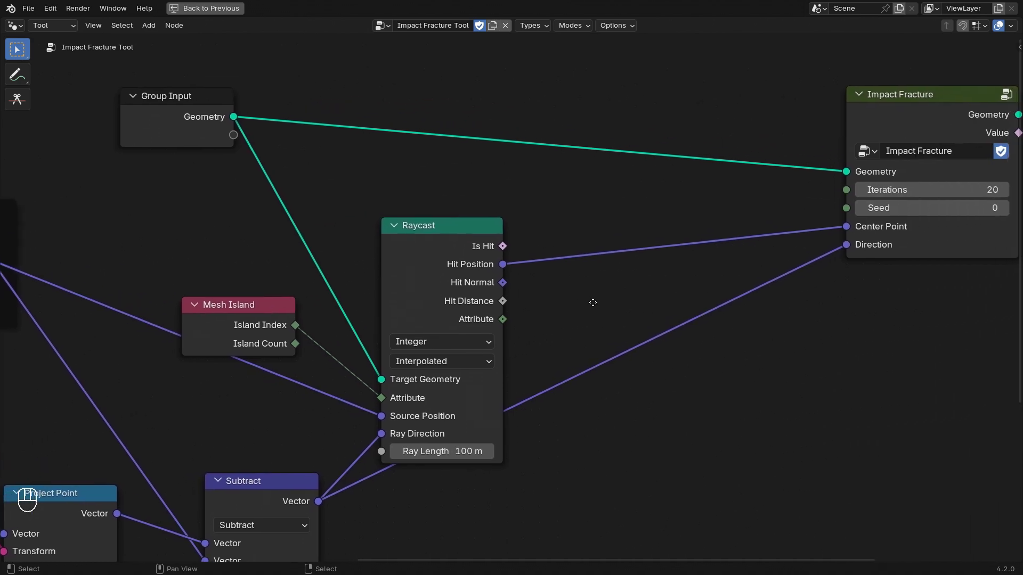
Step: Insert Separate Geometry on the input and an Integer Equal comparison node
drag(198, 109, 349, 145)
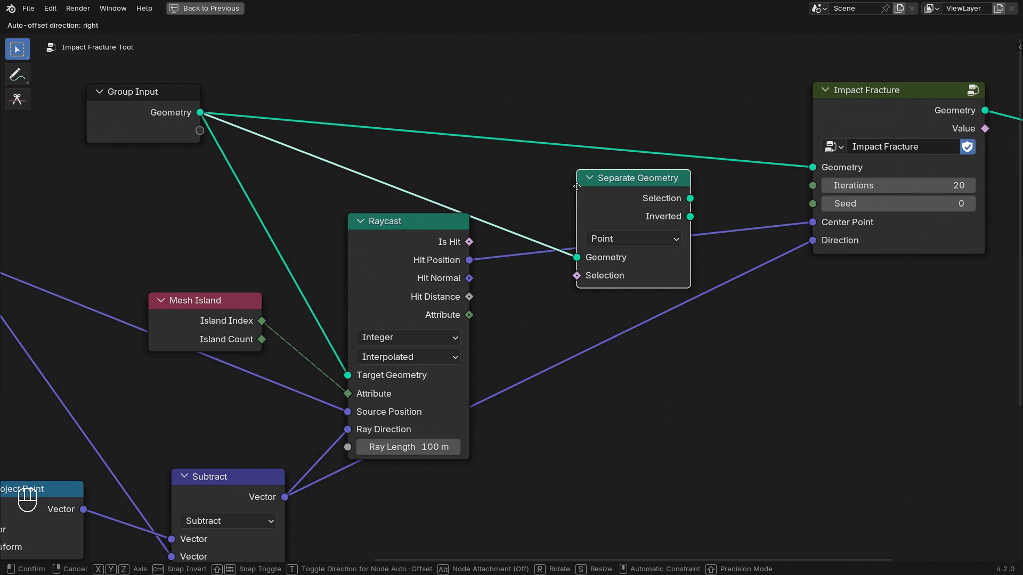
click(627, 169)
drag(210, 304, 251, 275)
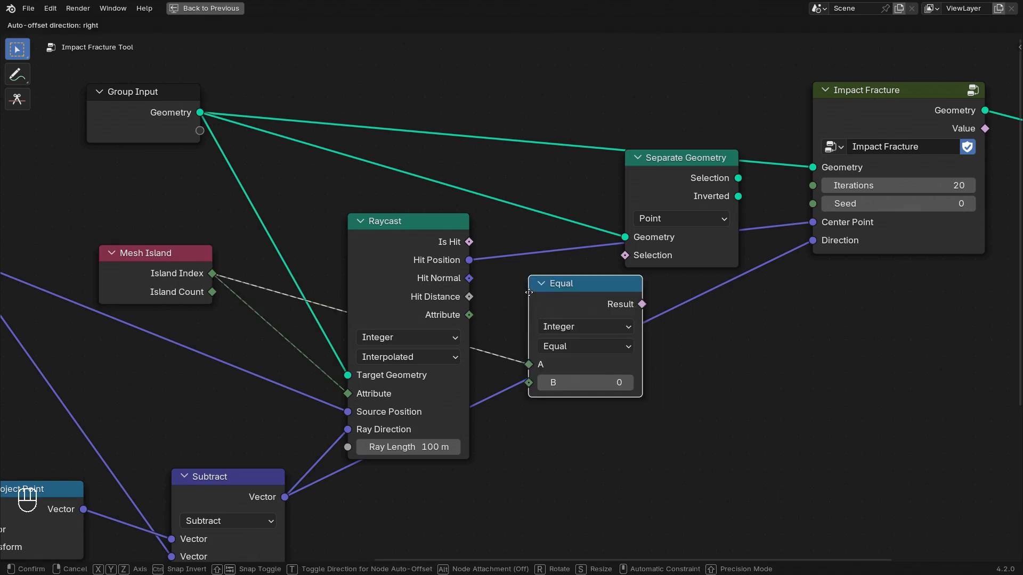
click(532, 295)
Step: Compare Island Index with the hit island, selecting it via Separate Geometry into Impact Fracture
drag(467, 317, 491, 347)
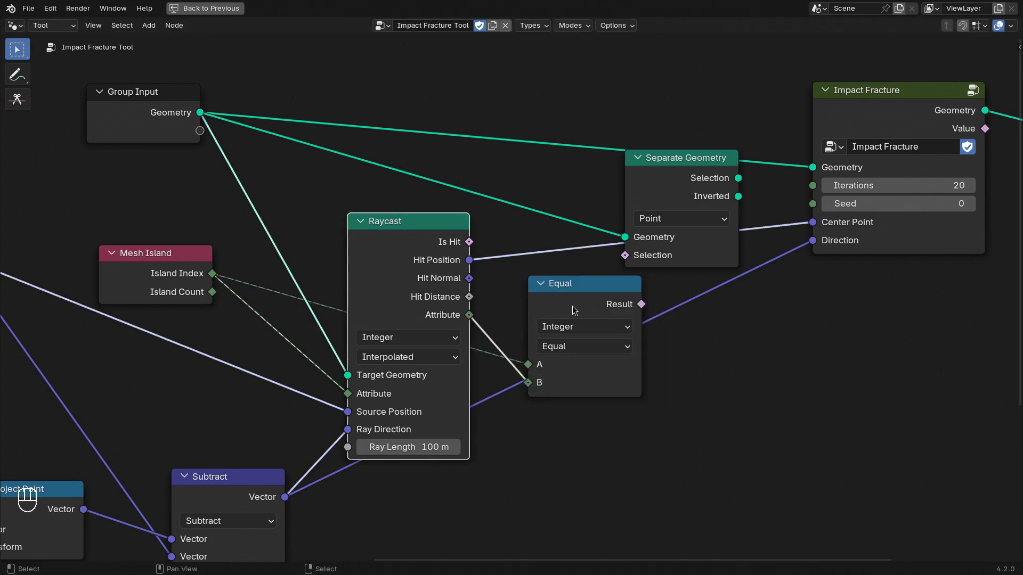
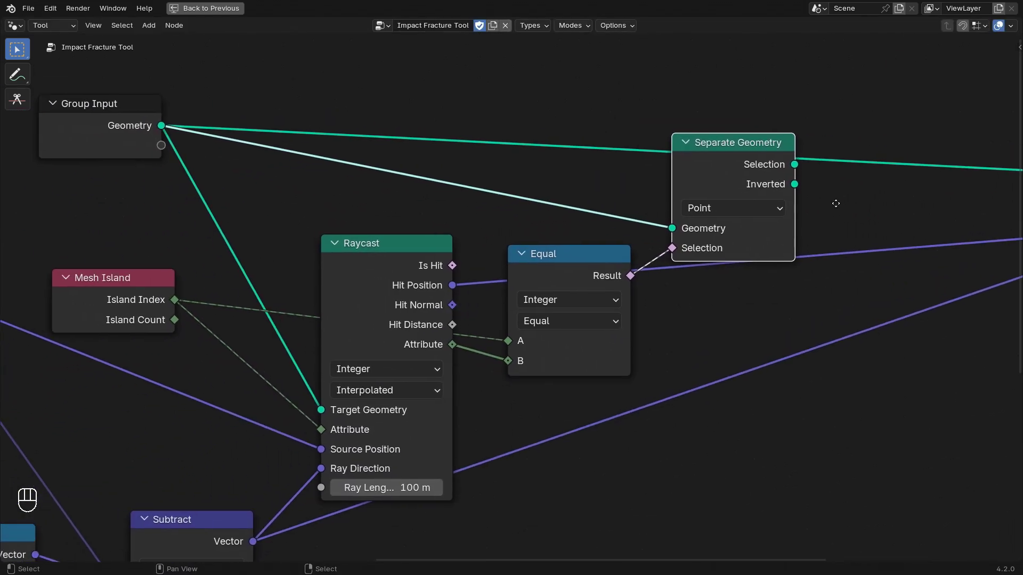
drag(486, 216, 582, 206)
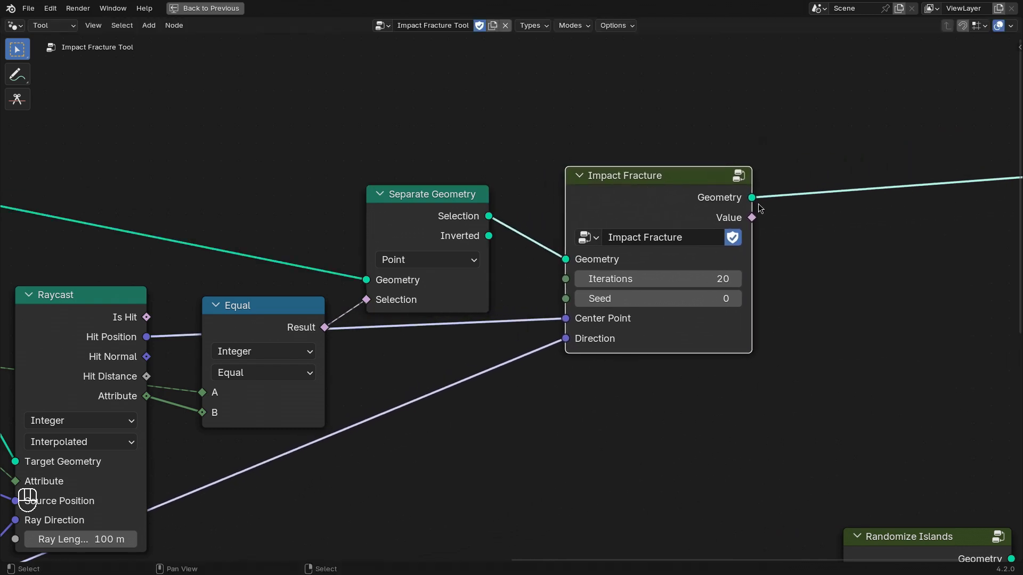
Step: Join the fractured island with Separate Geometry's Inverted remainder before Group Output
key(x)
click(583, 209)
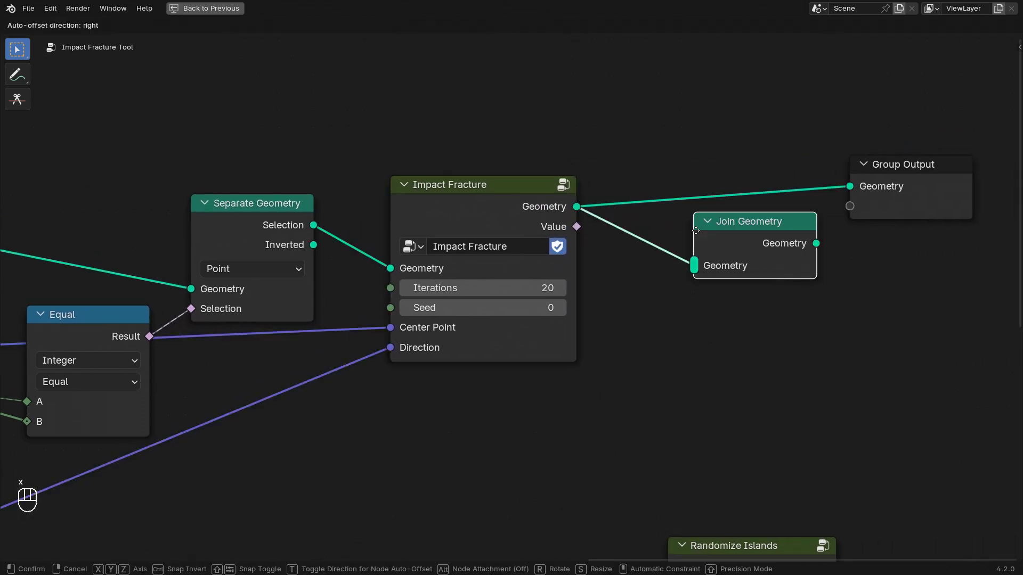
click(650, 234)
click(346, 251)
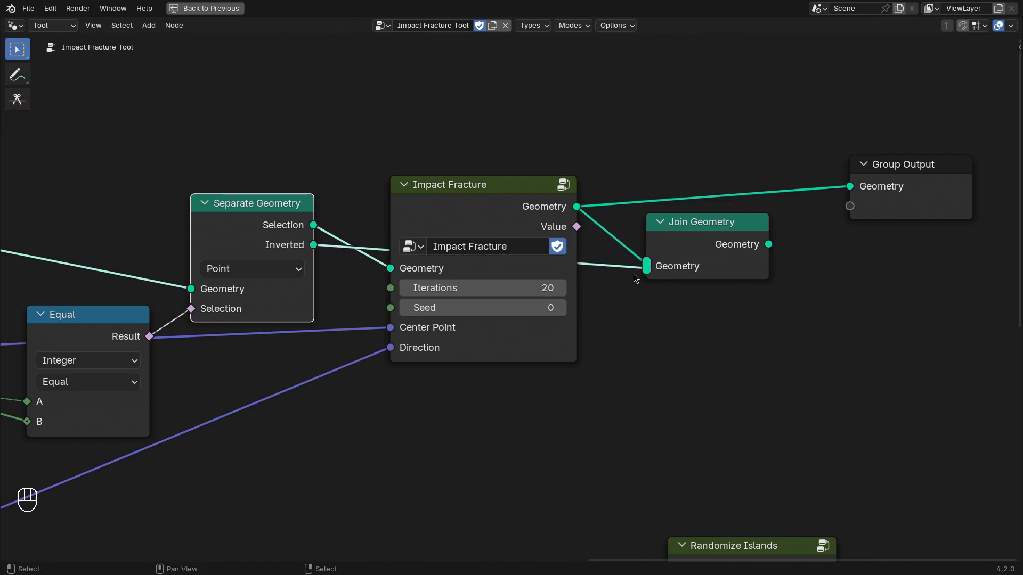
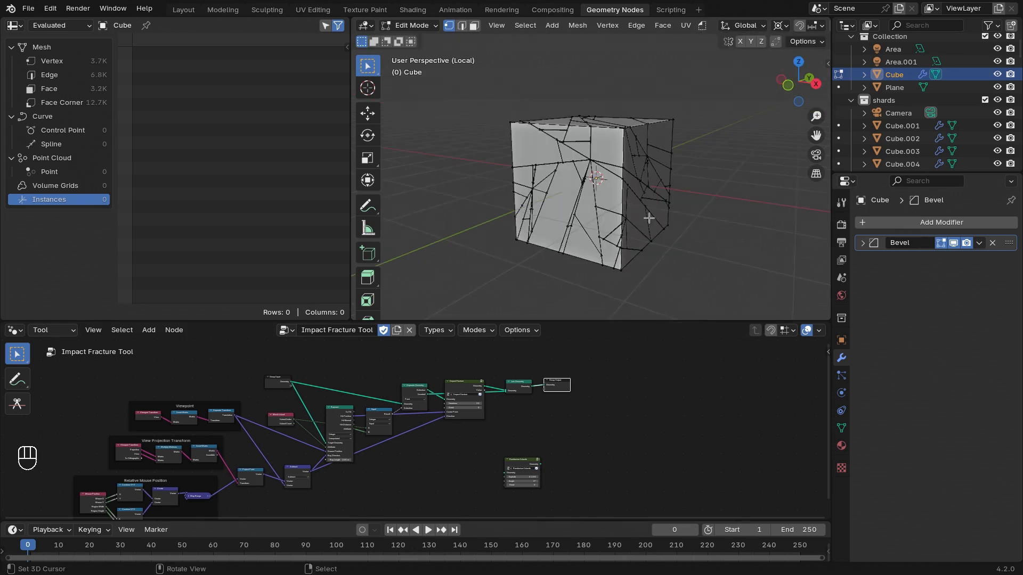
Step: Delete the fractured mesh's vertices and add a fresh cube for testing
key(a)
key(x)
key(shift+a)
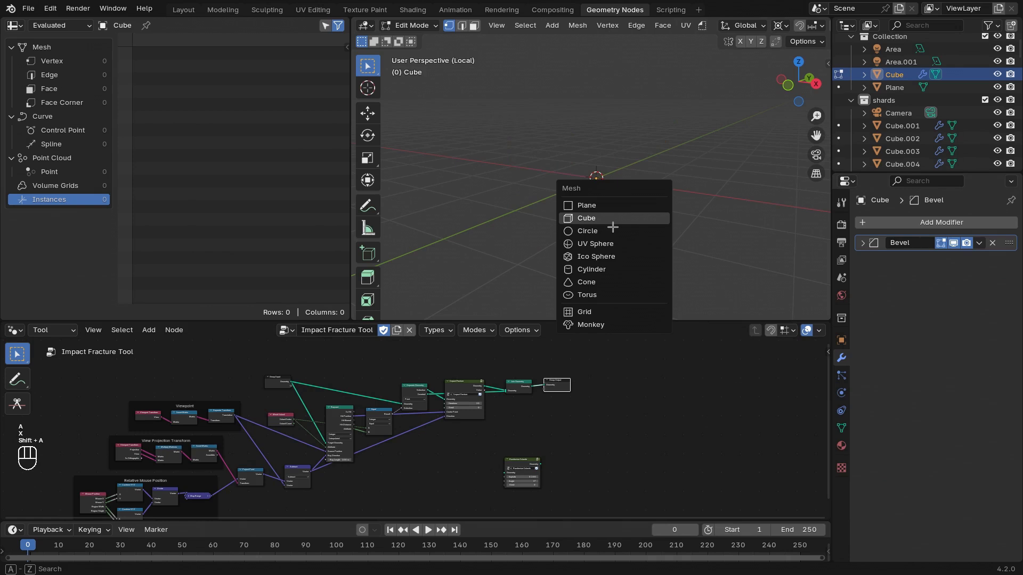
key(x)
drag(764, 208, 744, 192)
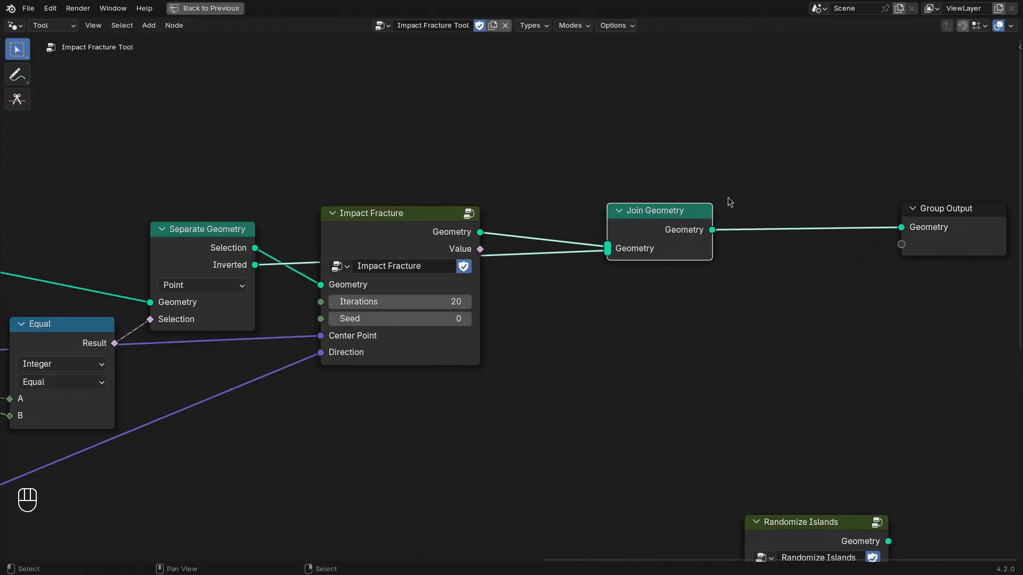
Step: Insert Set Selection before the output, driven by Impact Fracture's Value to select new shards
key(shift+a)
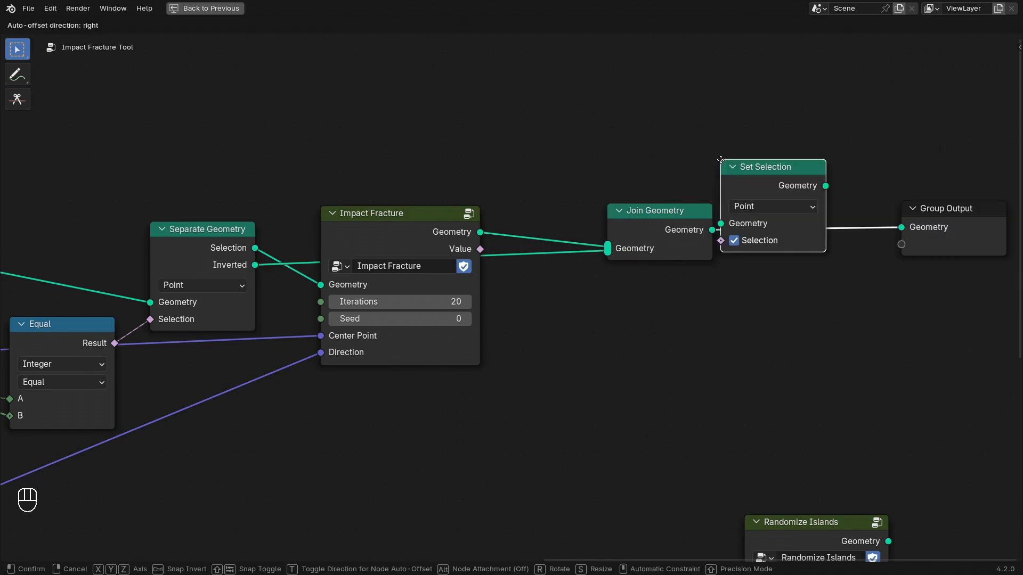
click(765, 193)
click(474, 251)
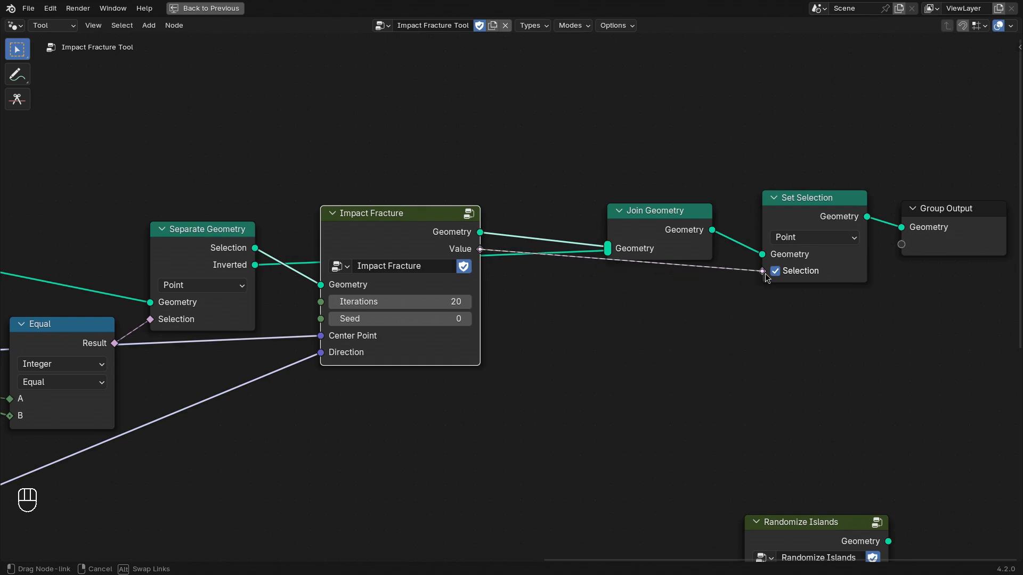
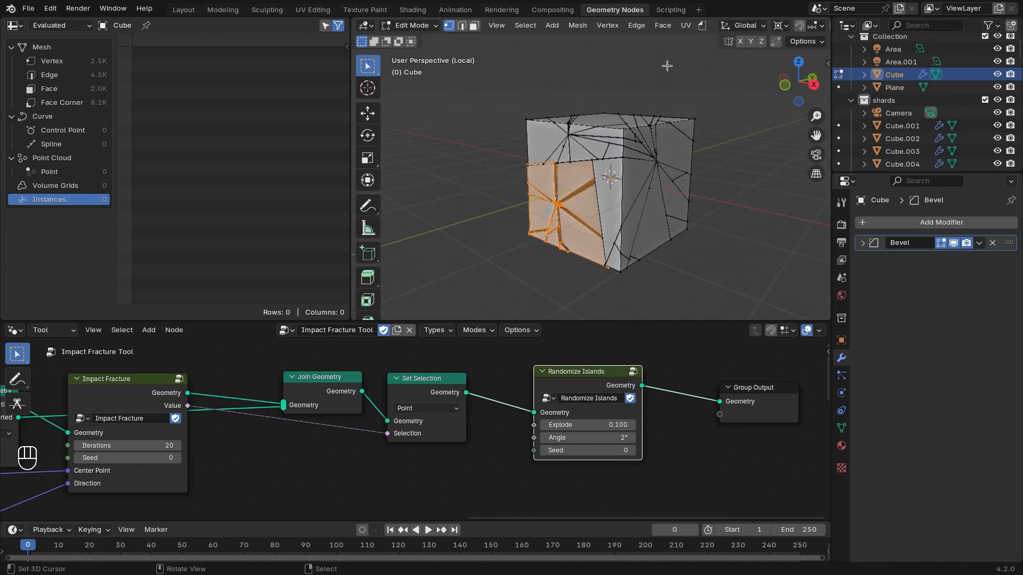
Step: Wire Group Input sockets to Iterations, Seed, Explode and Angle, exposing them as tool parameters
key(ctrl+space)
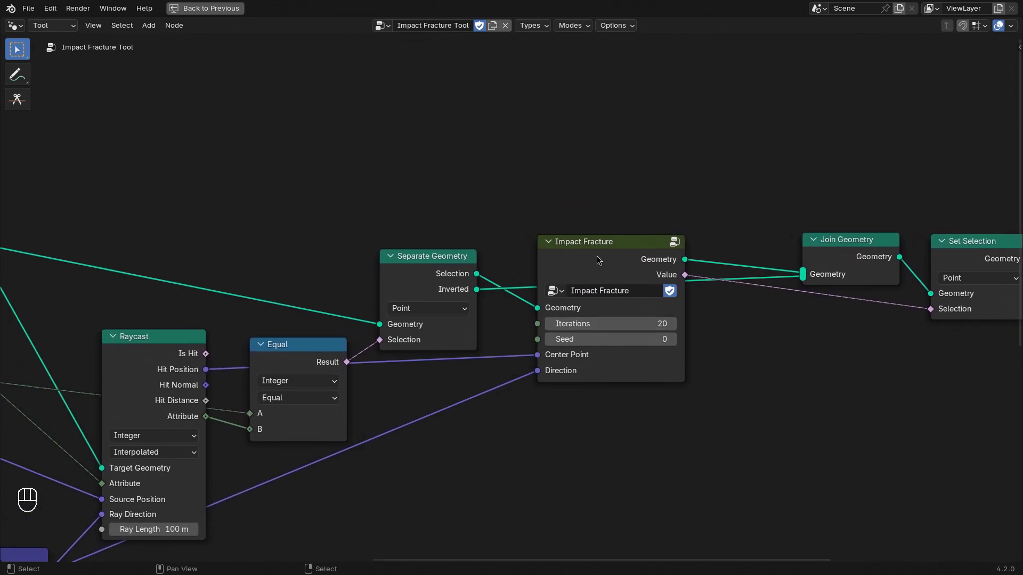
click(604, 255)
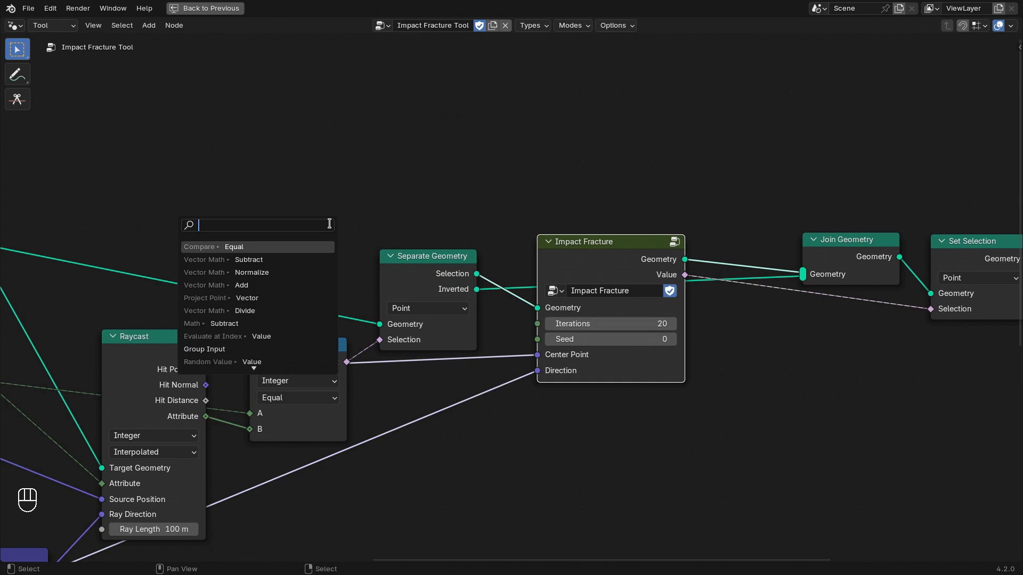
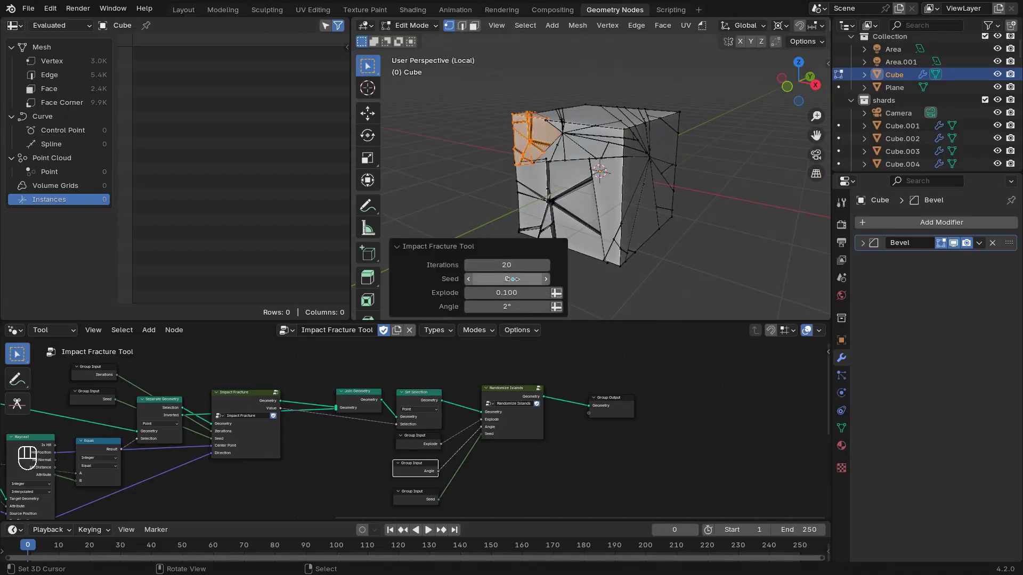
click(398, 249)
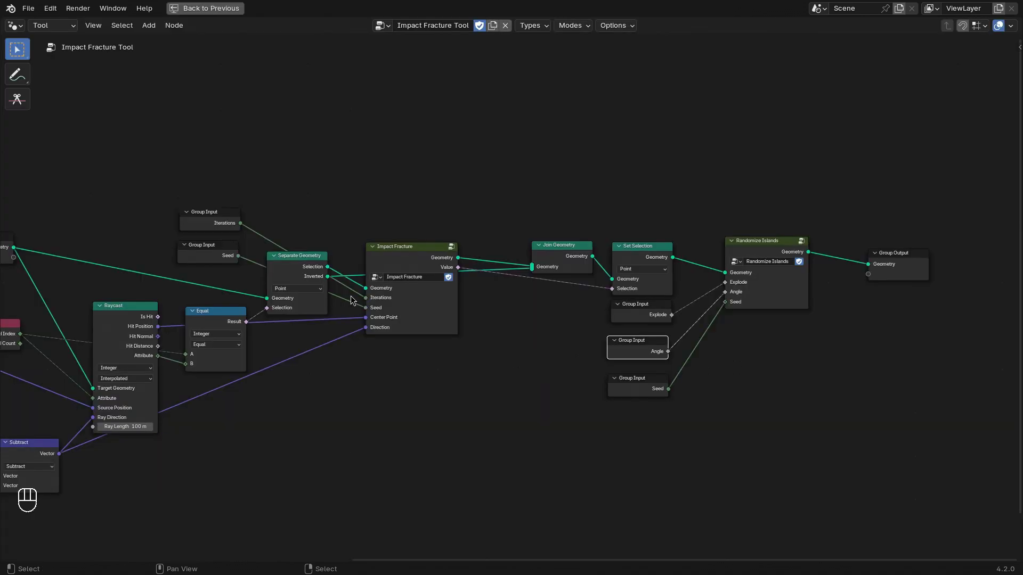
Step: Move the nodes apart so the Seed and Iterations input nodes sit clear of the tree
click(339, 217)
key(g)
click(989, 448)
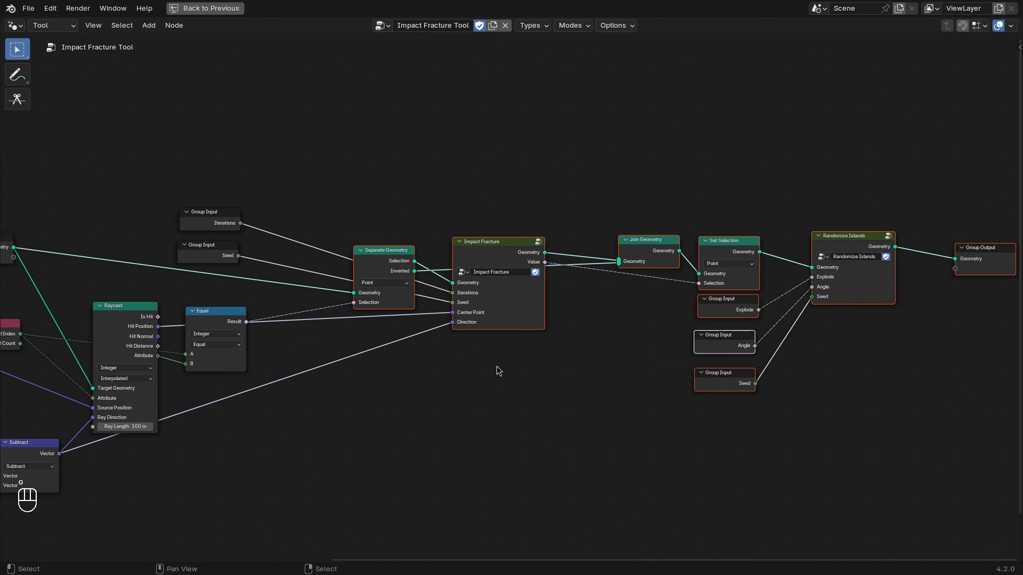
click(210, 256)
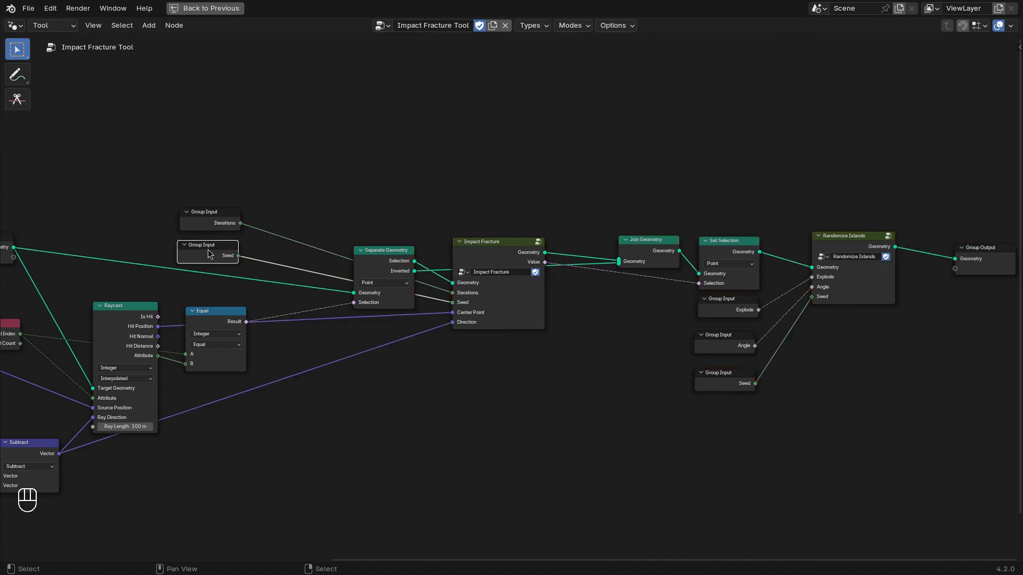
click(213, 252)
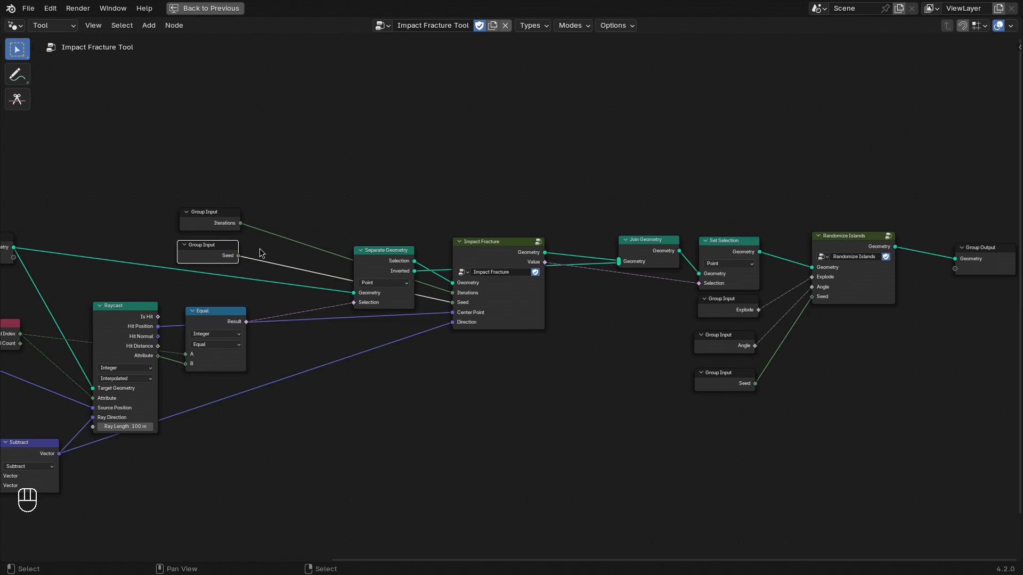
middle_click(258, 241)
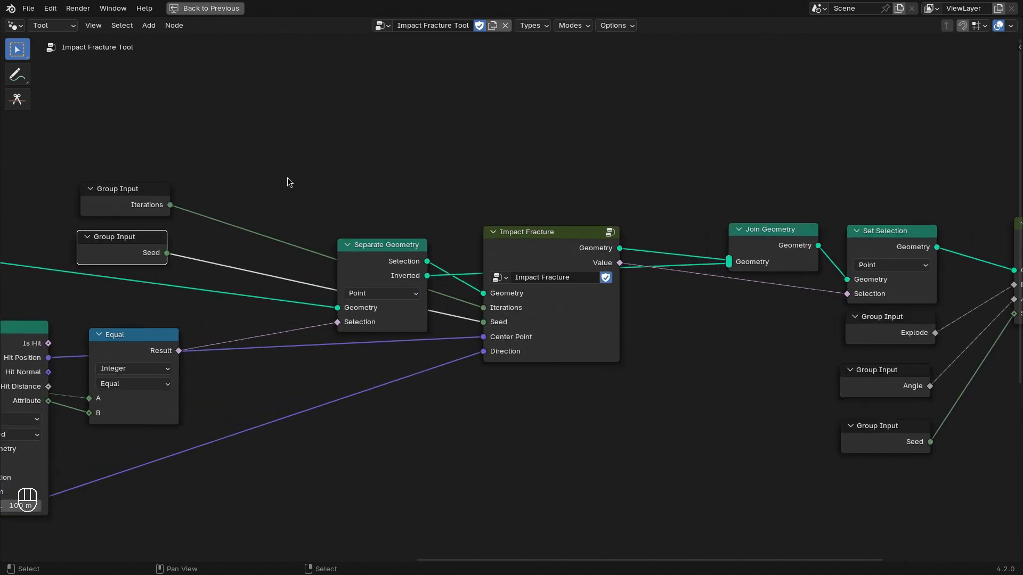
Step: Feed Mouse X/Y into a Random Value, add the group Seed, and drive Impact Fracture's Seed
key(shift+a)
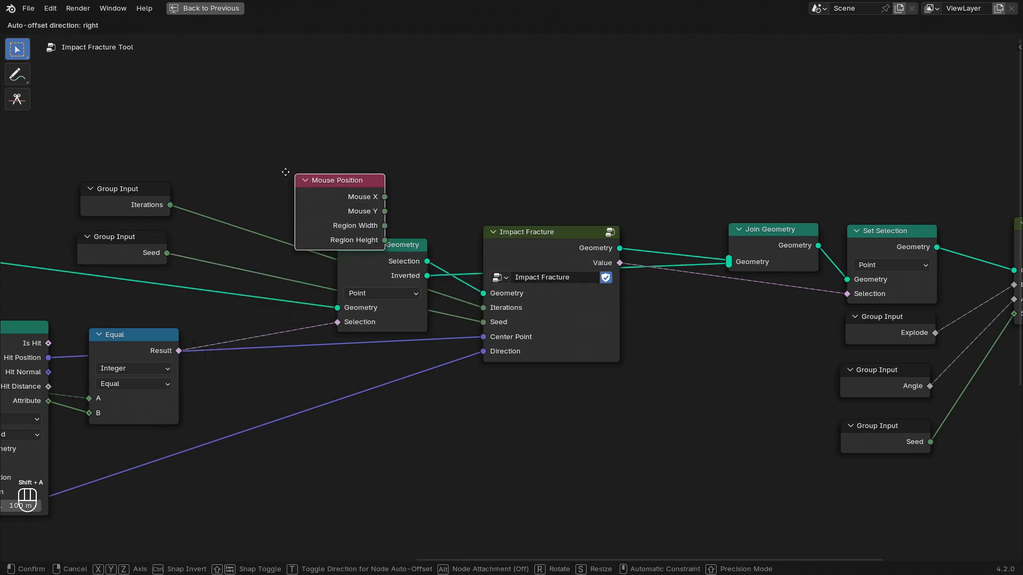
click(85, 98)
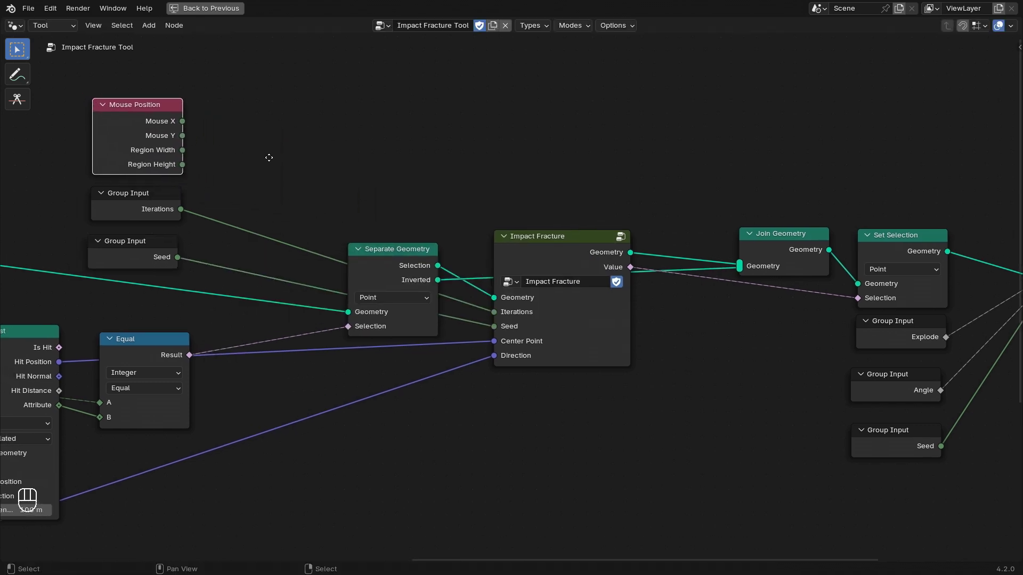
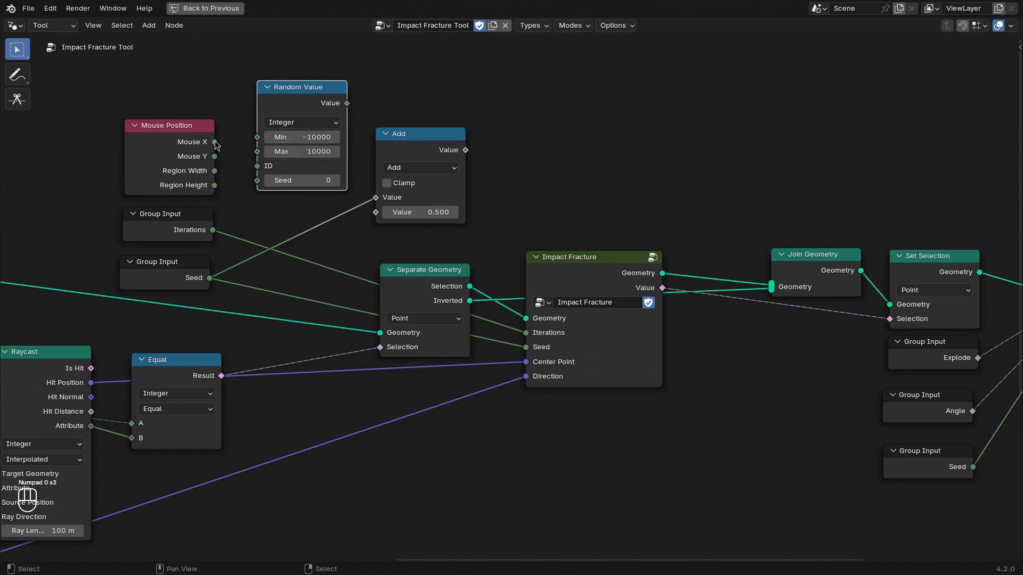
click(219, 141)
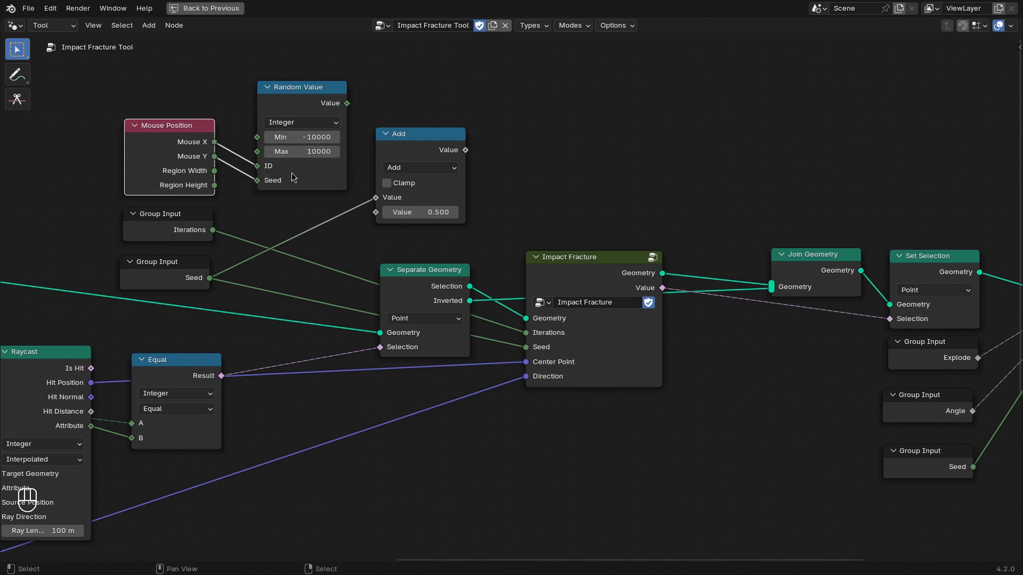
click(351, 107)
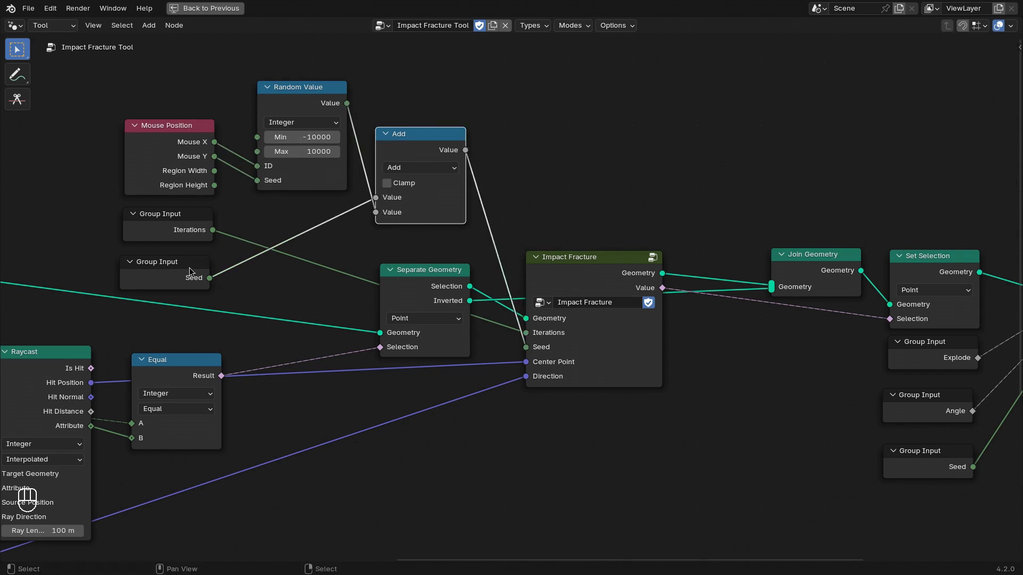
click(164, 264)
click(178, 270)
Step: Hide unused sockets on the Mouse Position, Random Value and Add nodes
click(185, 164)
key(ctrl+h)
click(303, 102)
key(ctrl+h)
click(309, 102)
key(w)
Step: Move the Seed input above the Add node, tidy the new nodes and return to the 3D scene
click(406, 158)
key(w)
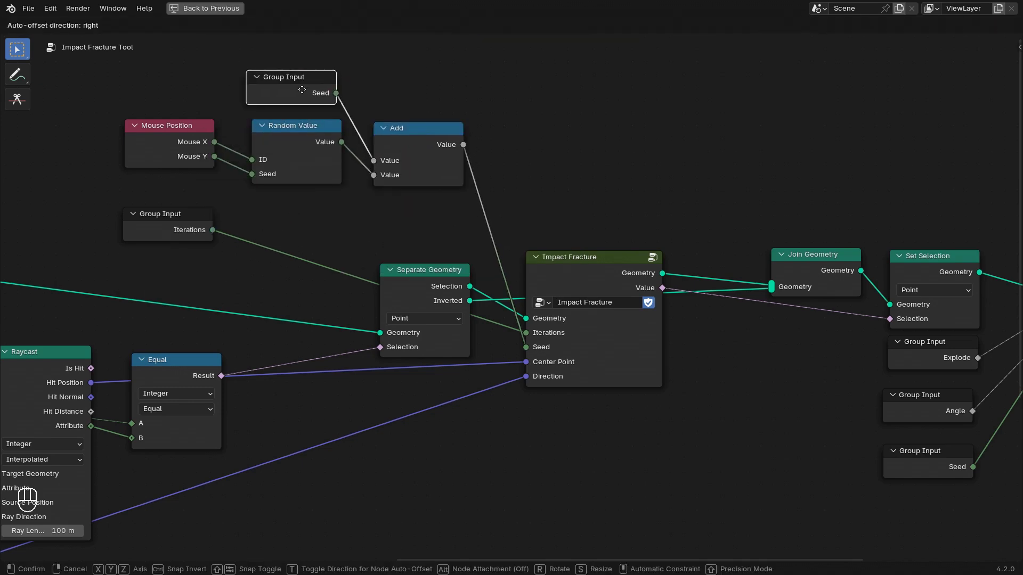
drag(373, 200, 217, 197)
drag(318, 194, 436, 211)
click(644, 406)
key(x)
key(ctrl+space)
Step: Replace the mesh with a fresh cube and fracture it with the tool at Iterations 70
key(a)
key(x)
key(shift+a)
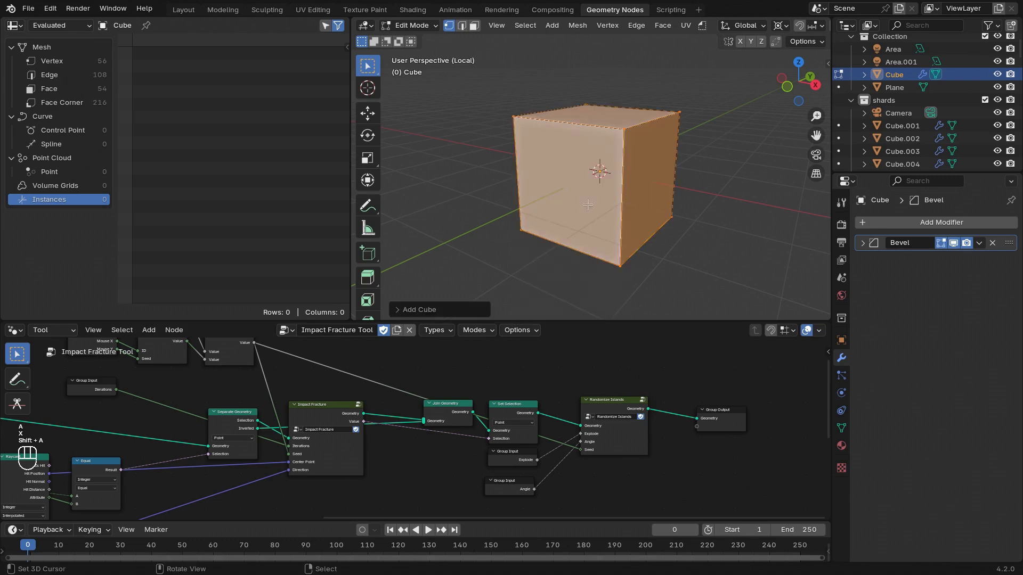
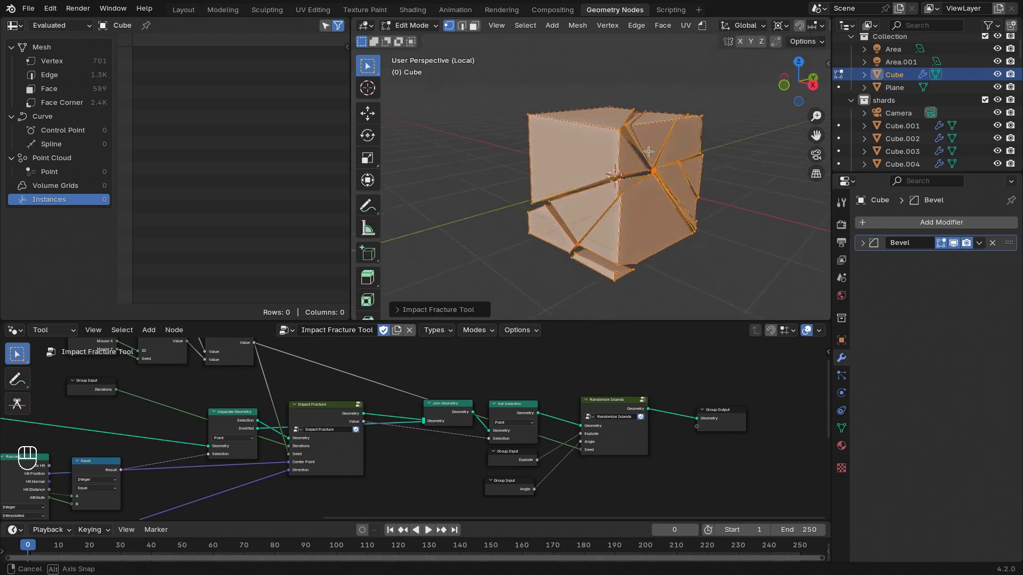
click(703, 35)
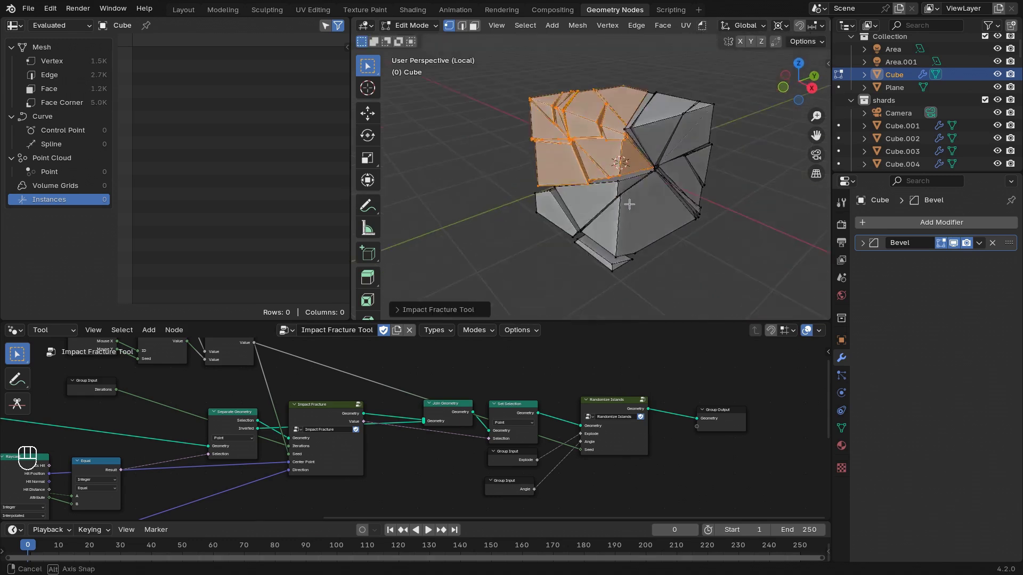